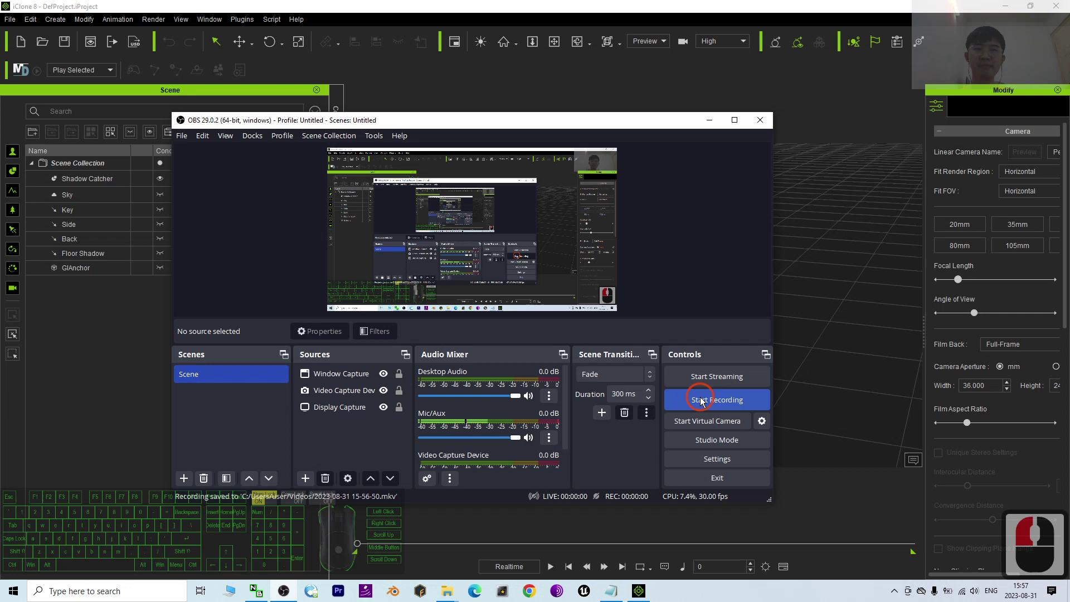
Step: Decline the iClone 8 sign-up popup with 'No, thank you' so the default scene shows
click(686, 144)
click(709, 130)
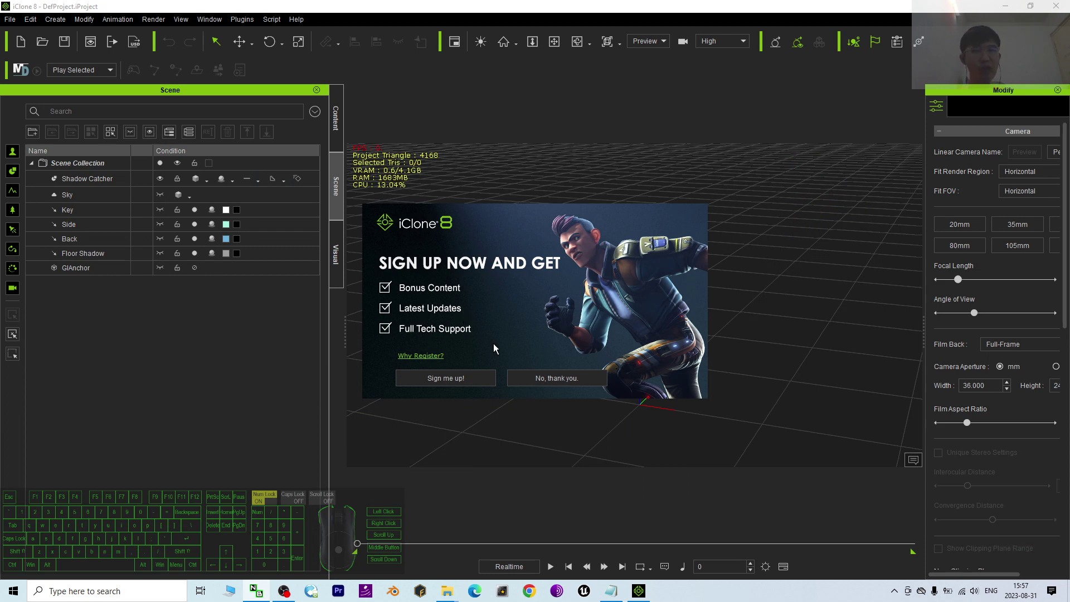
click(517, 336)
click(450, 236)
click(467, 225)
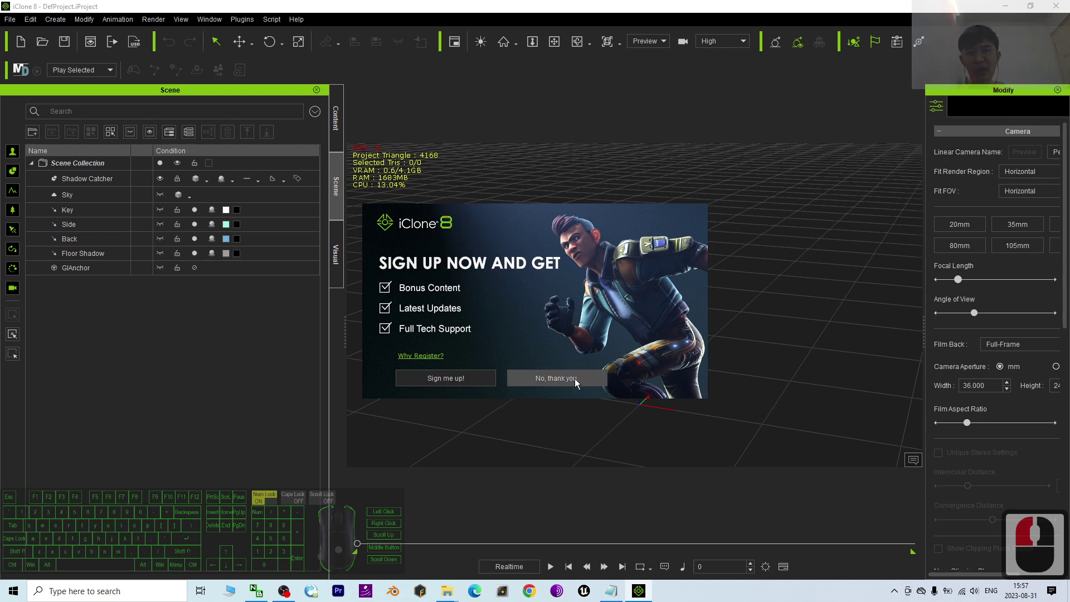
click(577, 384)
scroll(up, 3)
Step: Show the Content library's Props category and enter the Props template folder
key(x)
click(654, 349)
click(345, 120)
click(265, 119)
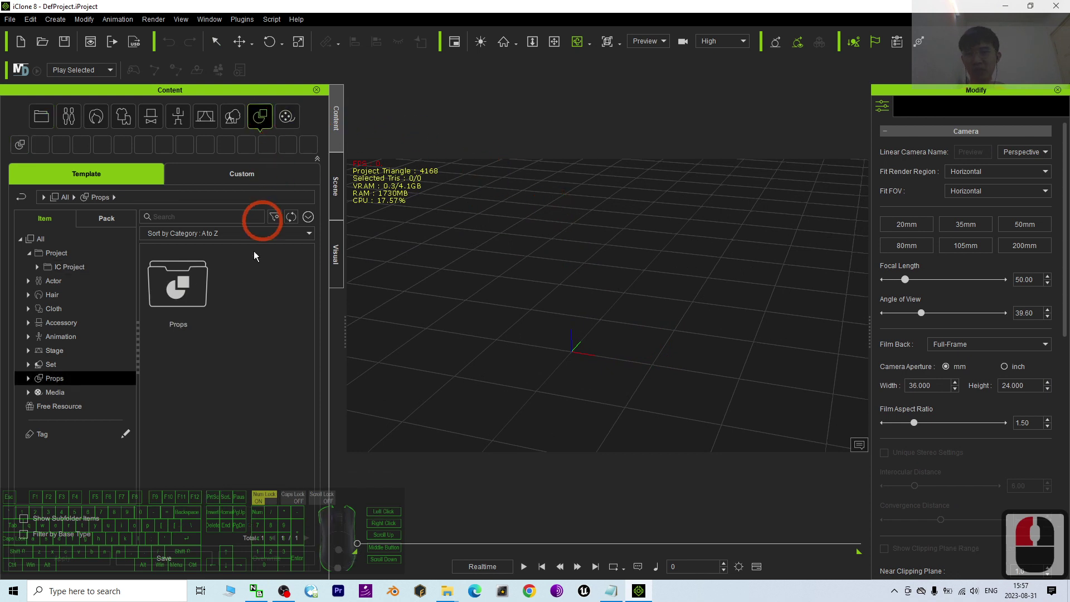
double_click(207, 301)
Step: Browse into 3D Blocks and drag the quarter-sphere Ball_004 prop into the viewport
middle_click(265, 351)
scroll(down, 3)
middle_click(277, 368)
middle_click(279, 375)
scroll(up, 3)
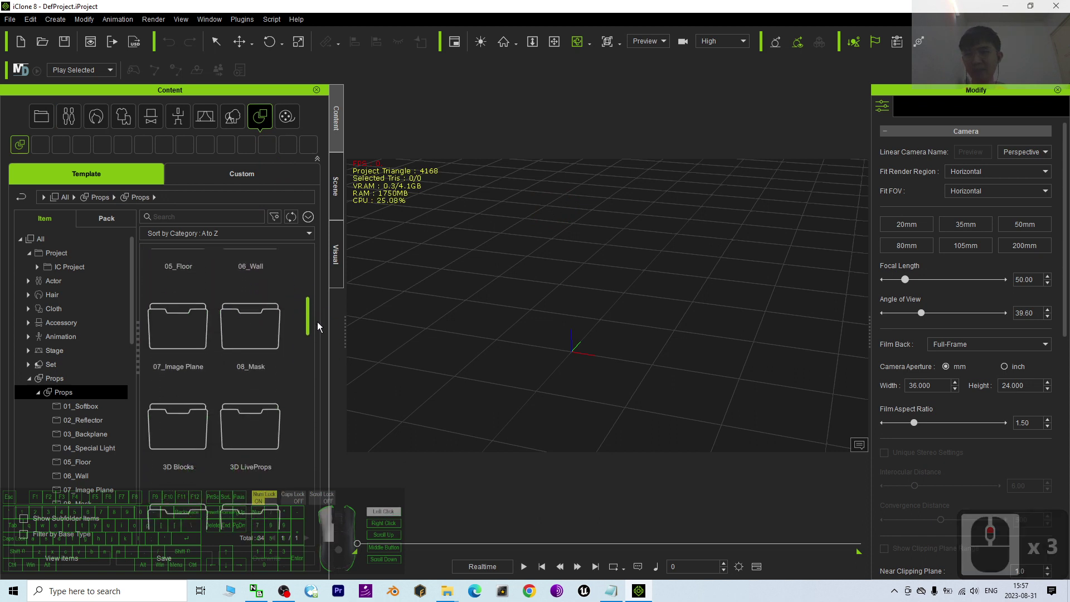
drag(323, 346, 190, 315)
click(190, 314)
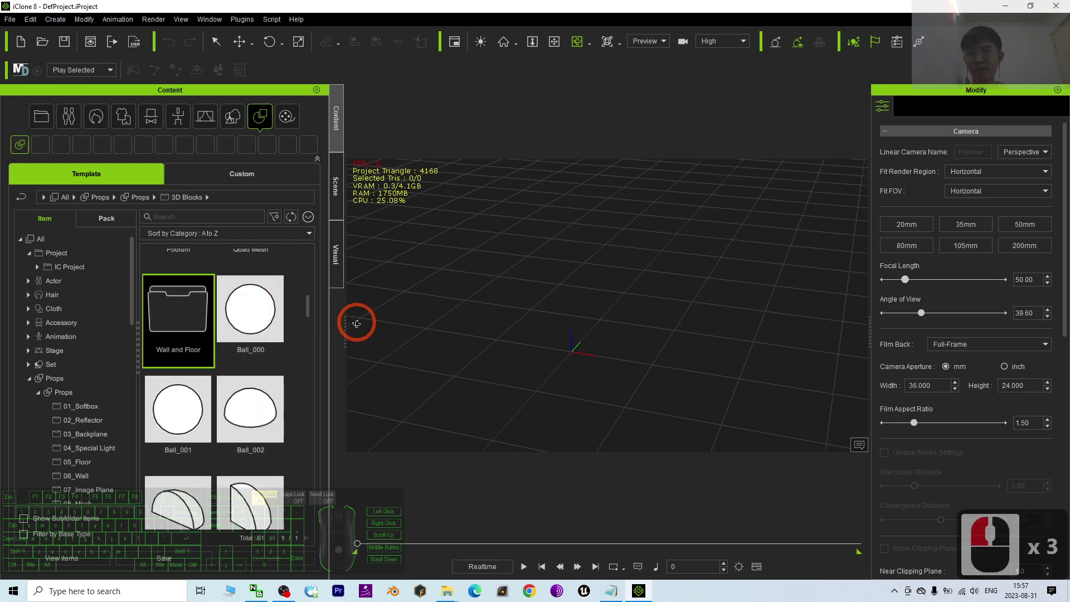
drag(314, 314, 318, 336)
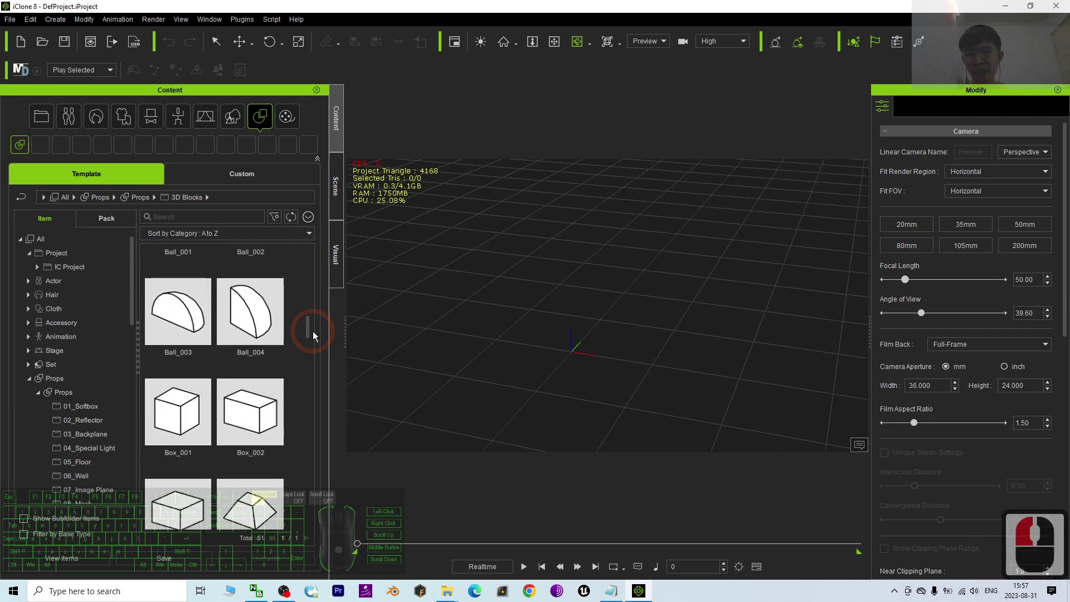
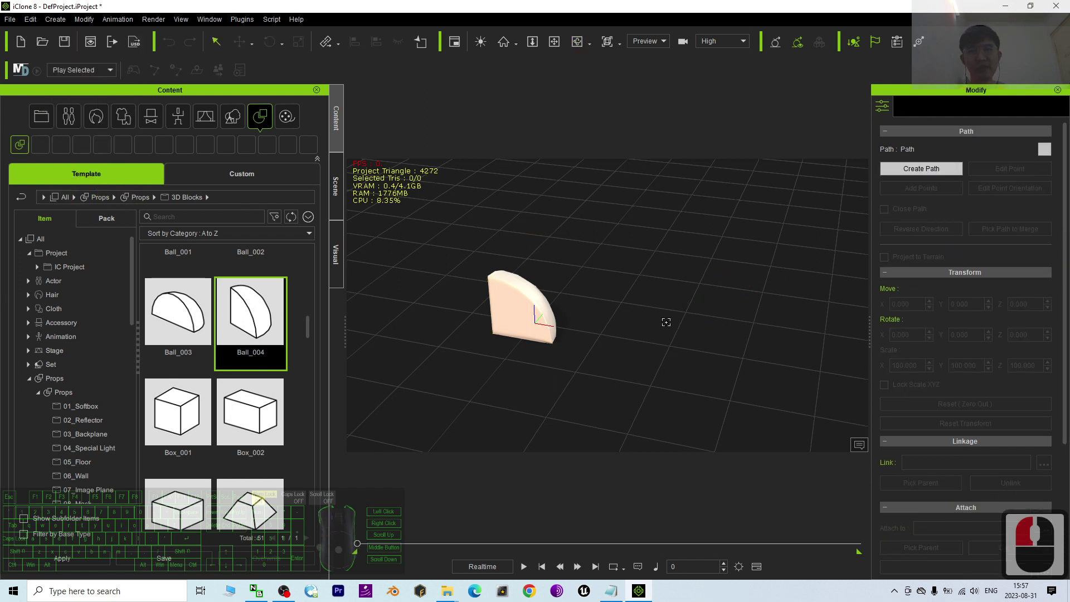
Step: Deselect the new prop and hide Ball_004 from the Scene object list
click(945, 177)
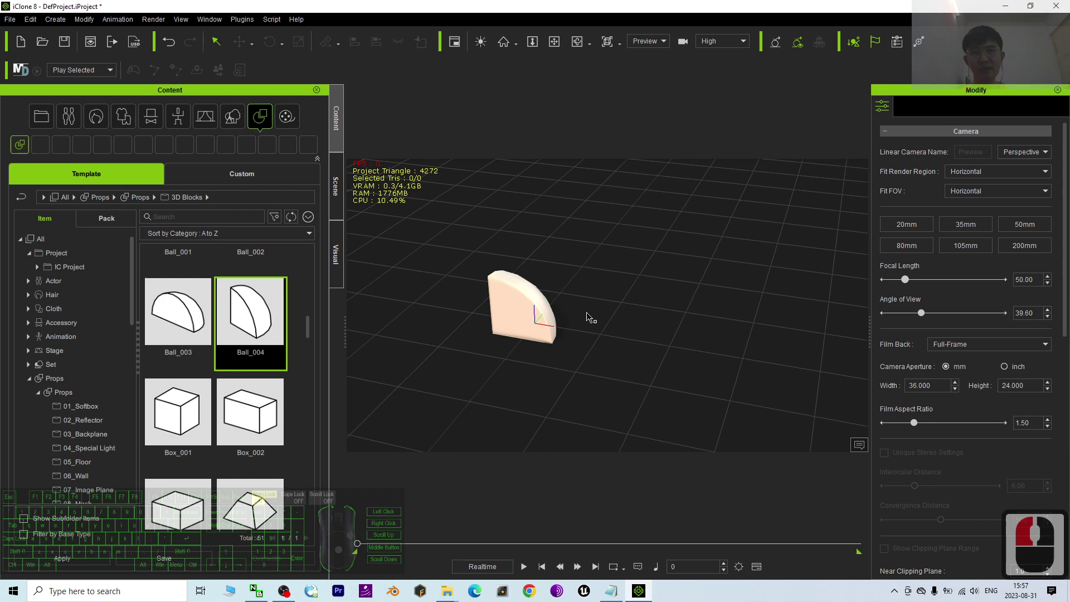
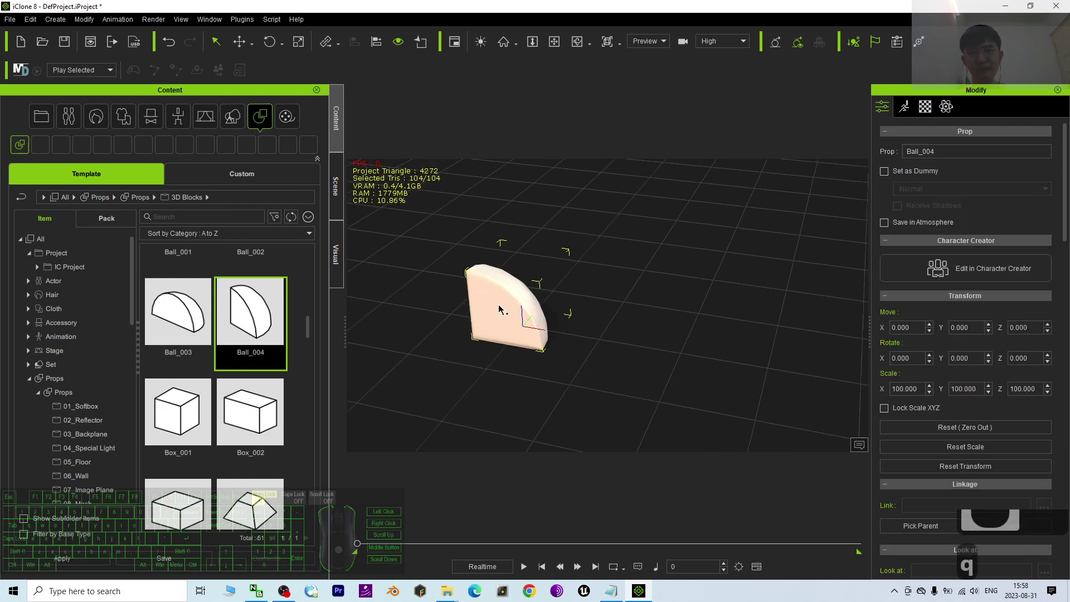
click(345, 182)
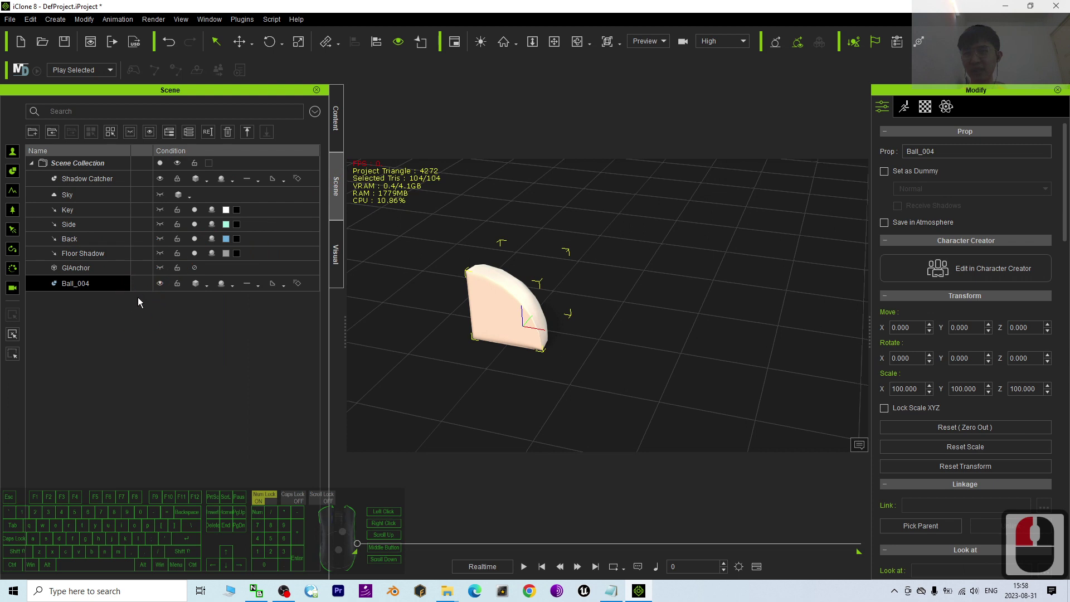
click(165, 289)
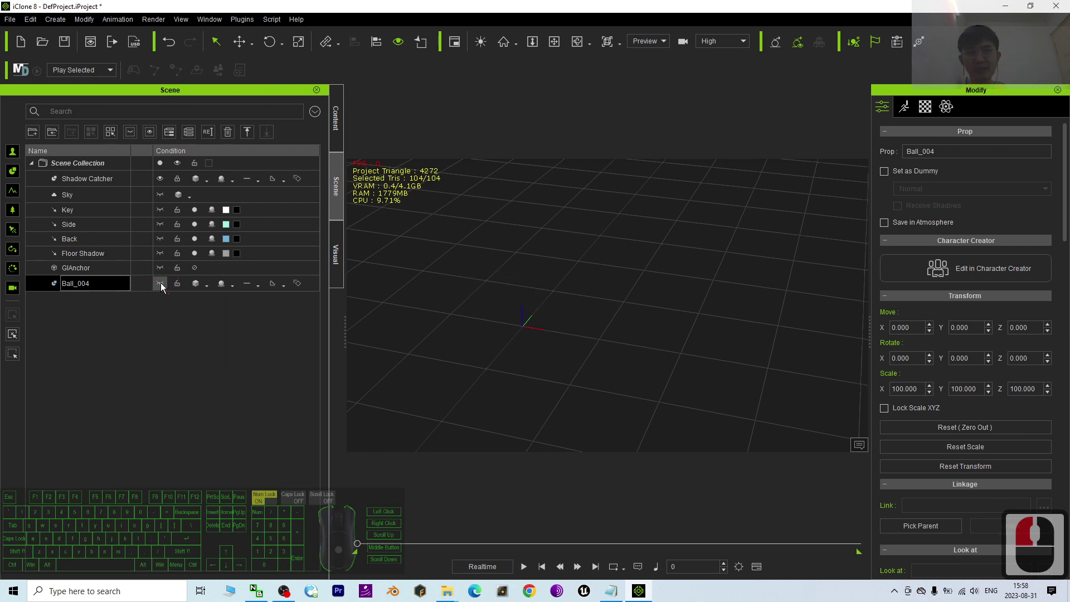
click(167, 276)
Step: Start a new Path object from the Create menu
click(236, 61)
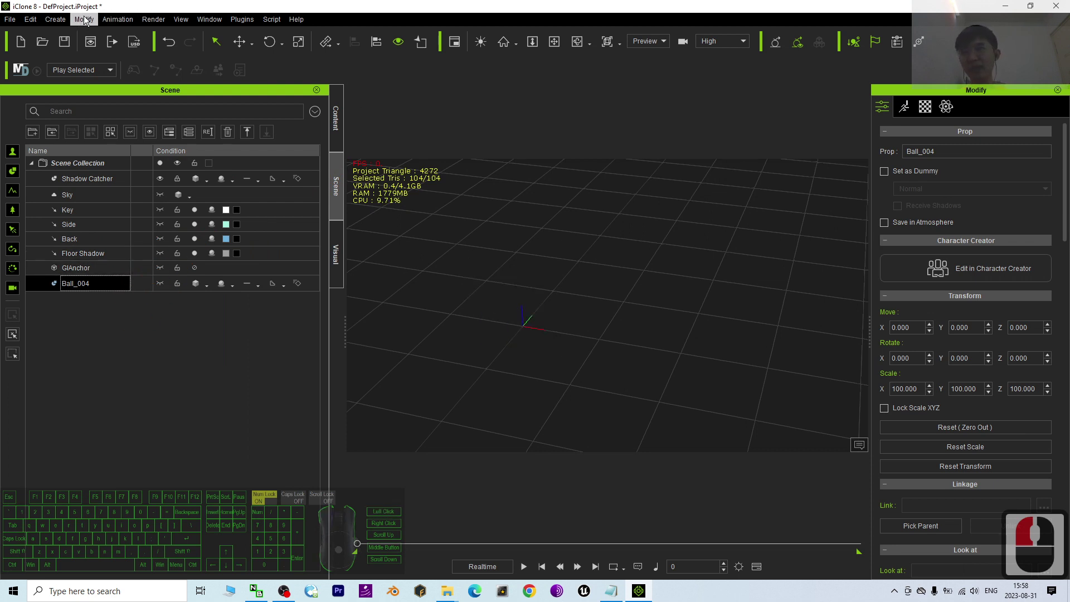
click(58, 22)
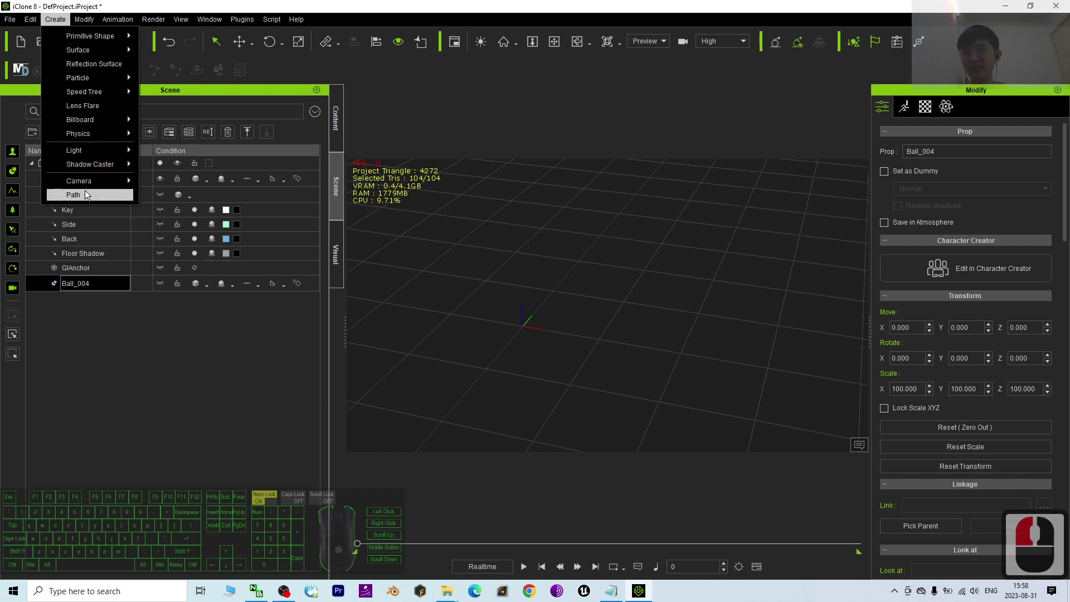
click(90, 195)
Step: Draw the first winding path across the ground, then begin a second path, Path_0
scroll(down, 3)
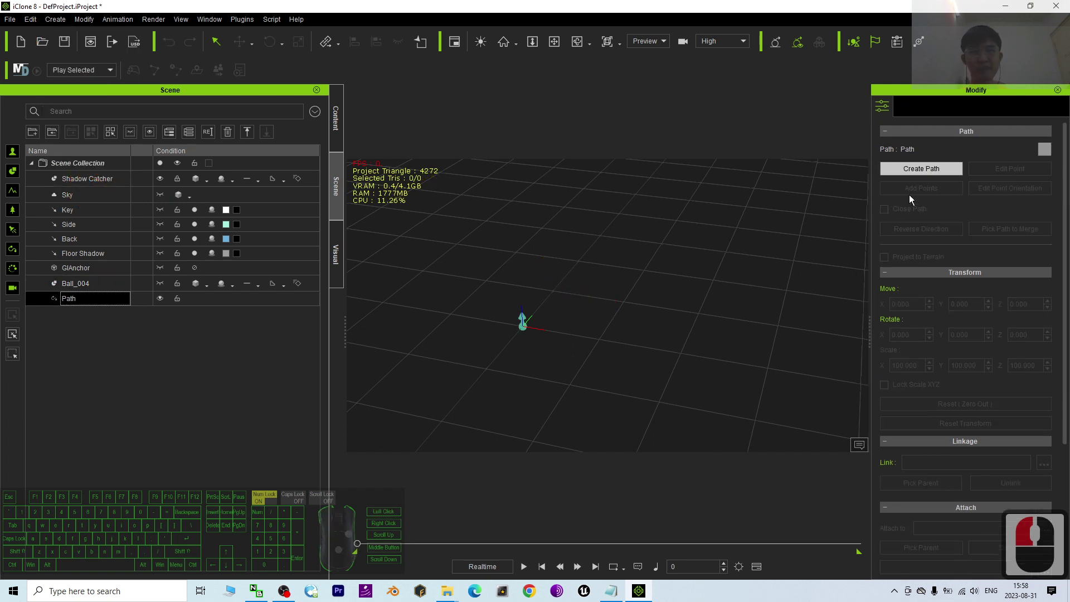
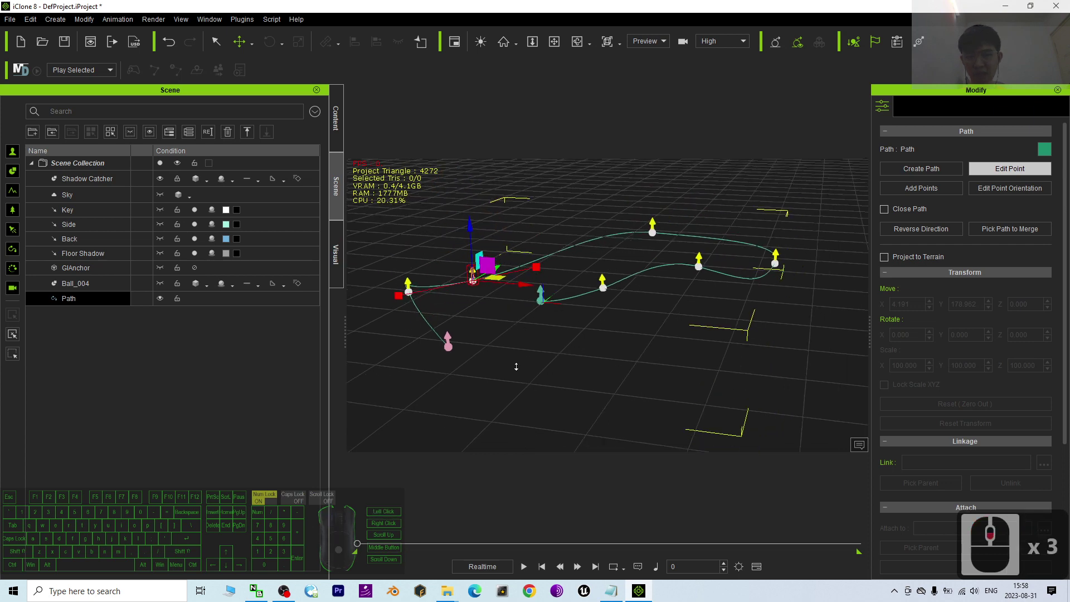
key(c)
key(c)
key(c)
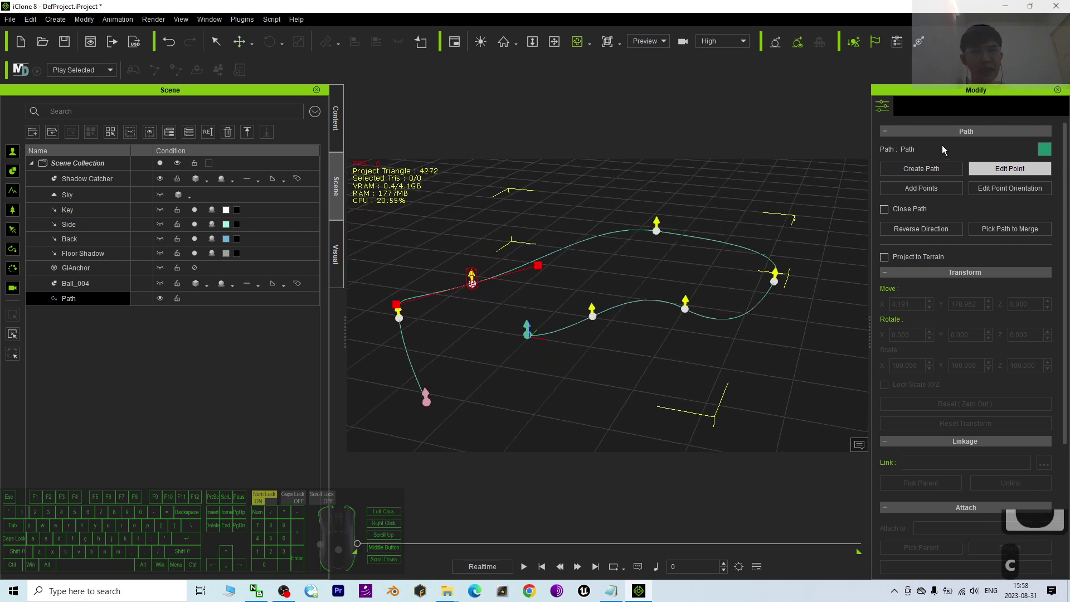
click(948, 177)
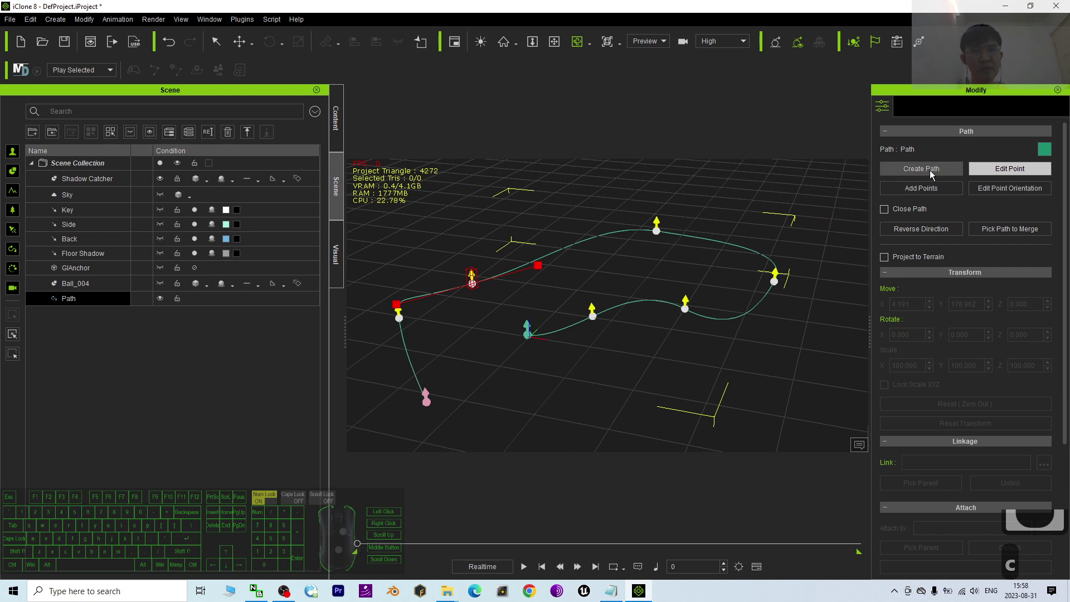
click(935, 173)
click(875, 196)
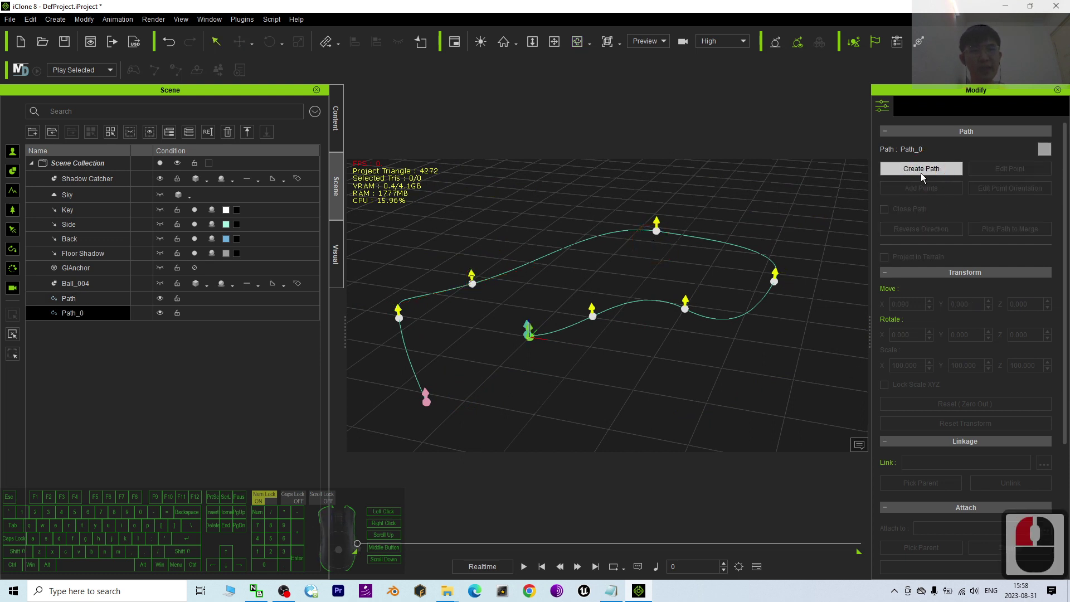
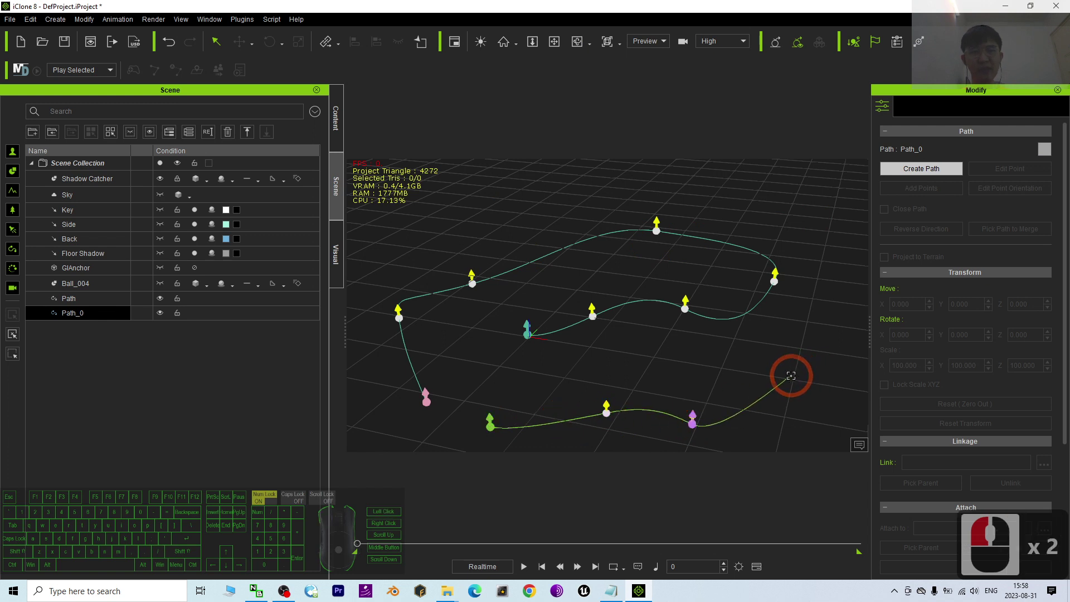
Step: Finish drawing Path_0 and select it in the scene list for removal
key(Escape)
click(94, 321)
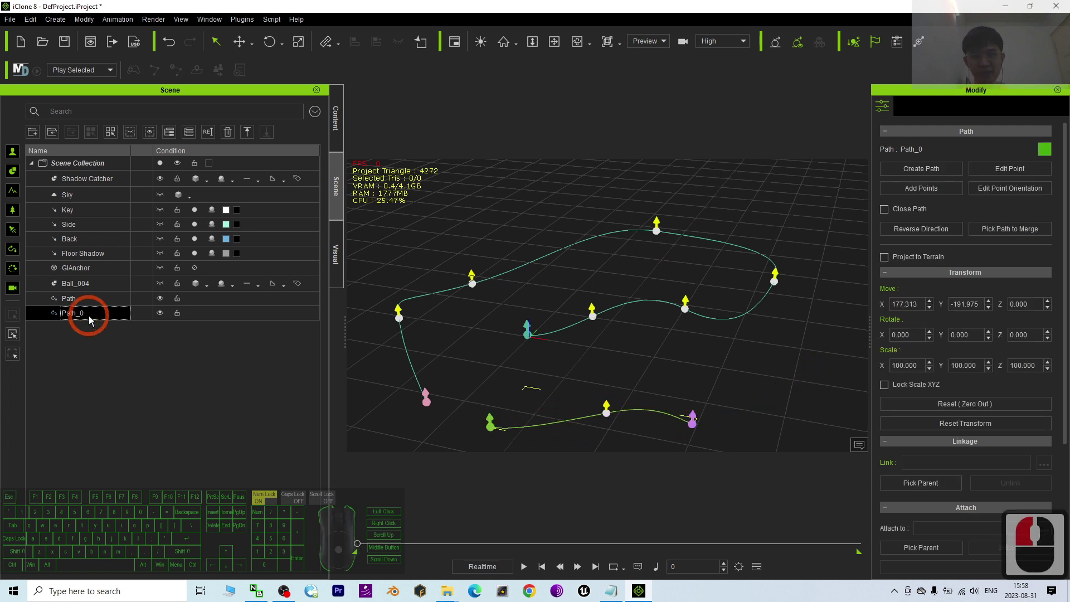
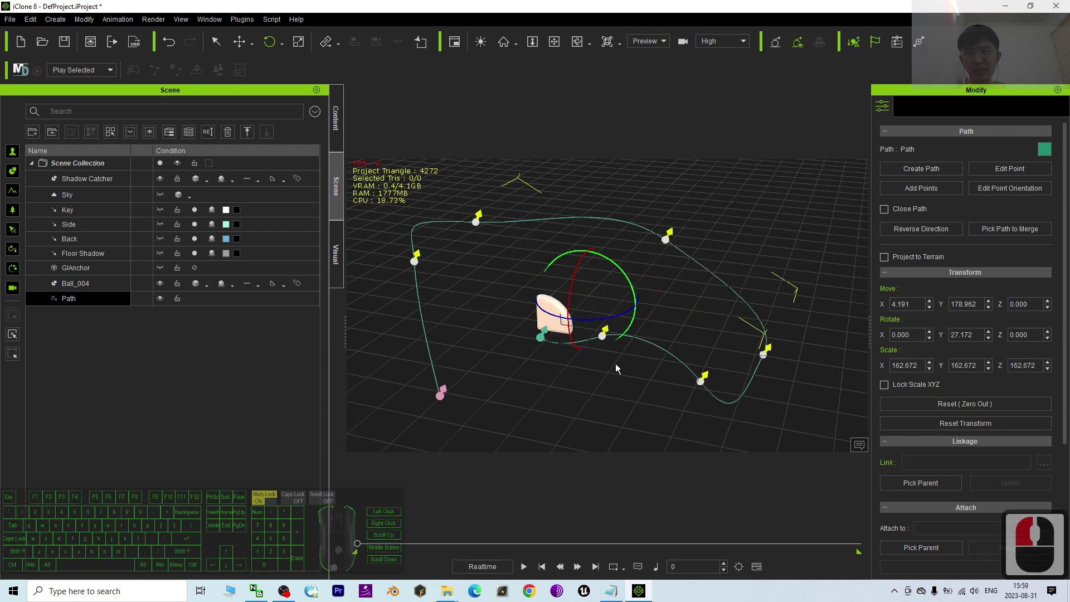
Step: Select the visible quarter-sphere Ball_004 prop in the viewport
scroll(down, 3)
middle_click(610, 407)
middle_click(607, 404)
click(539, 322)
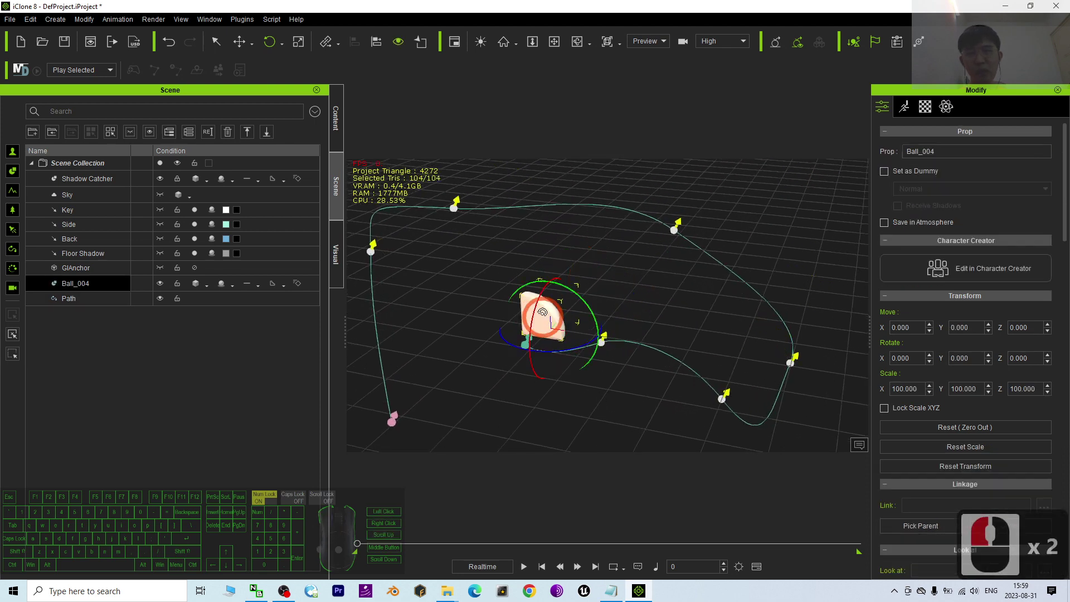
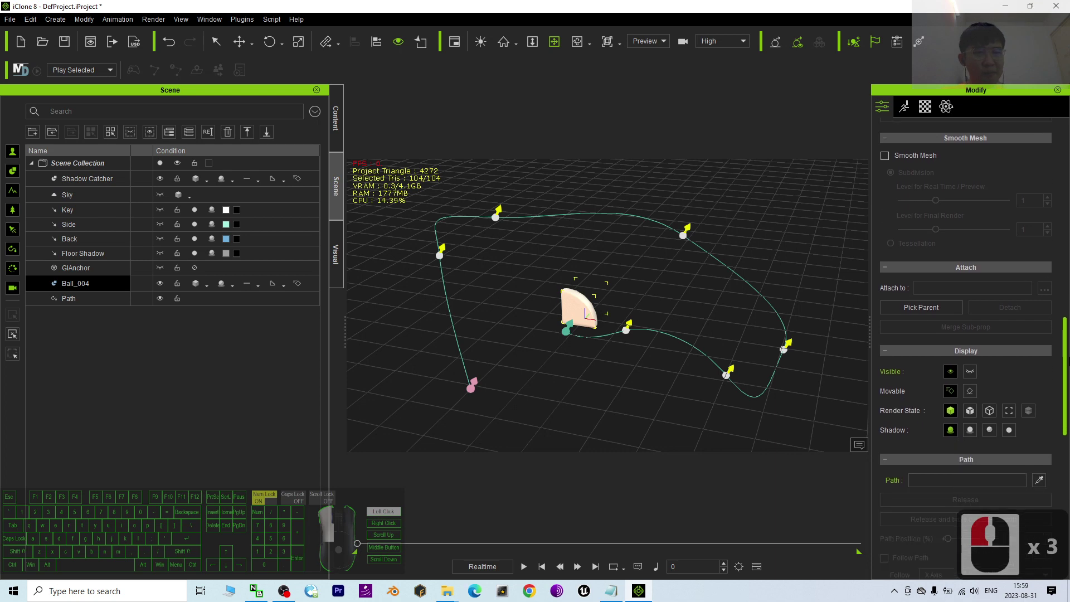
Step: In Modify > Path, use the picker to attach Ball_004 to the remaining Path
right_click(1014, 354)
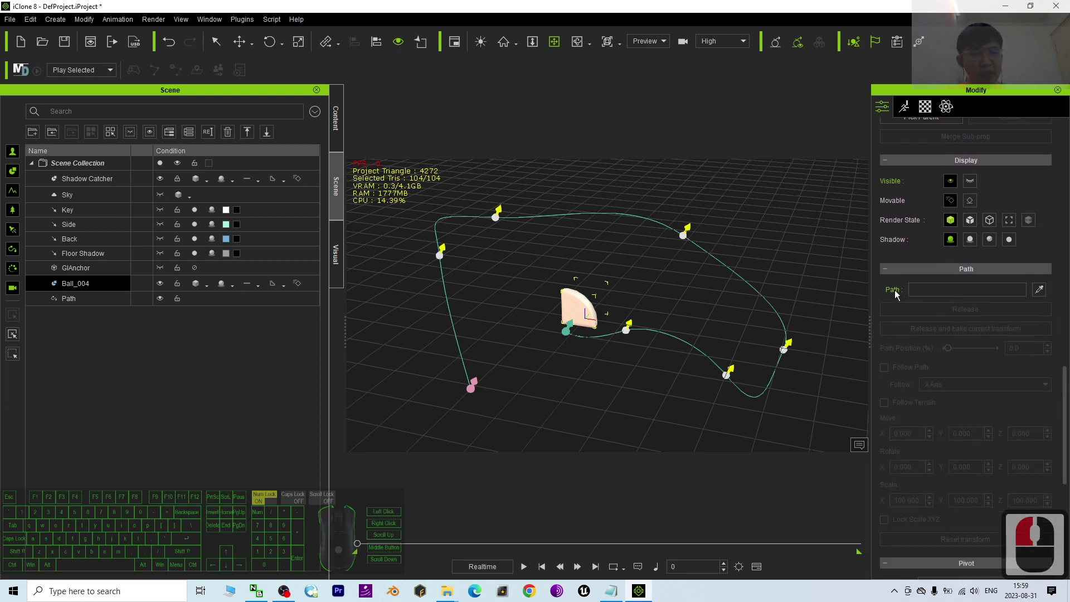
drag(920, 141, 898, 116)
click(894, 114)
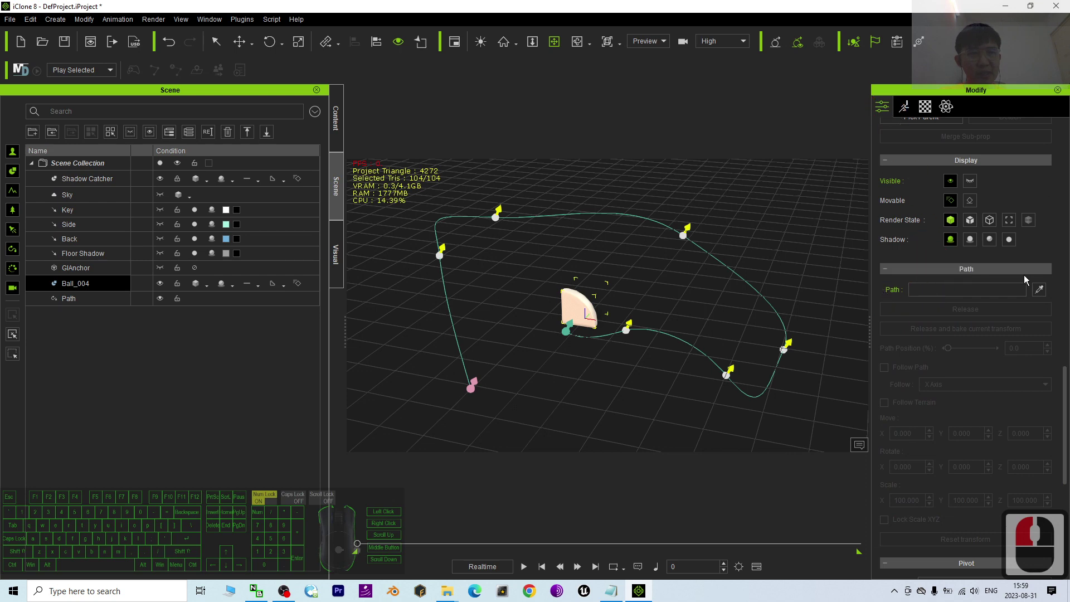
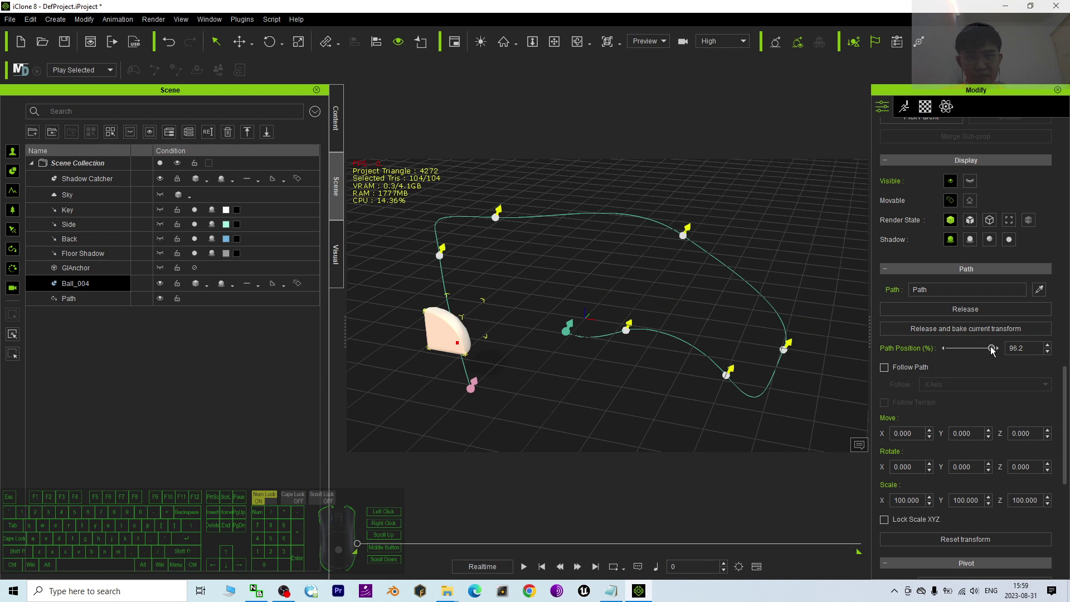
Step: Slide Path Position to 100, then bring the prop back to the path's start at 0
drag(996, 352, 973, 353)
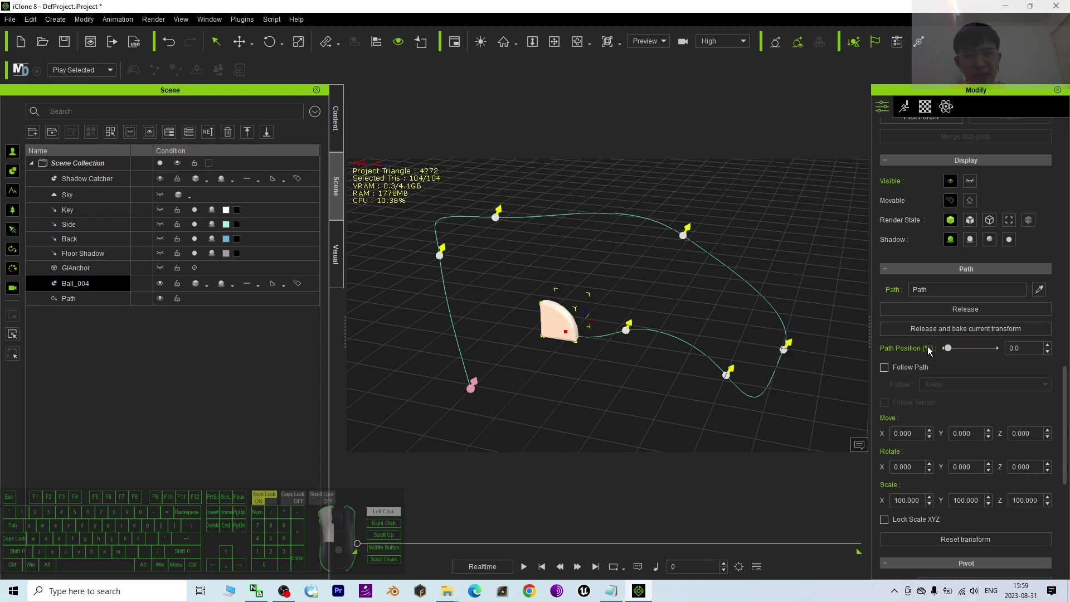
drag(458, 307, 527, 570)
click(527, 571)
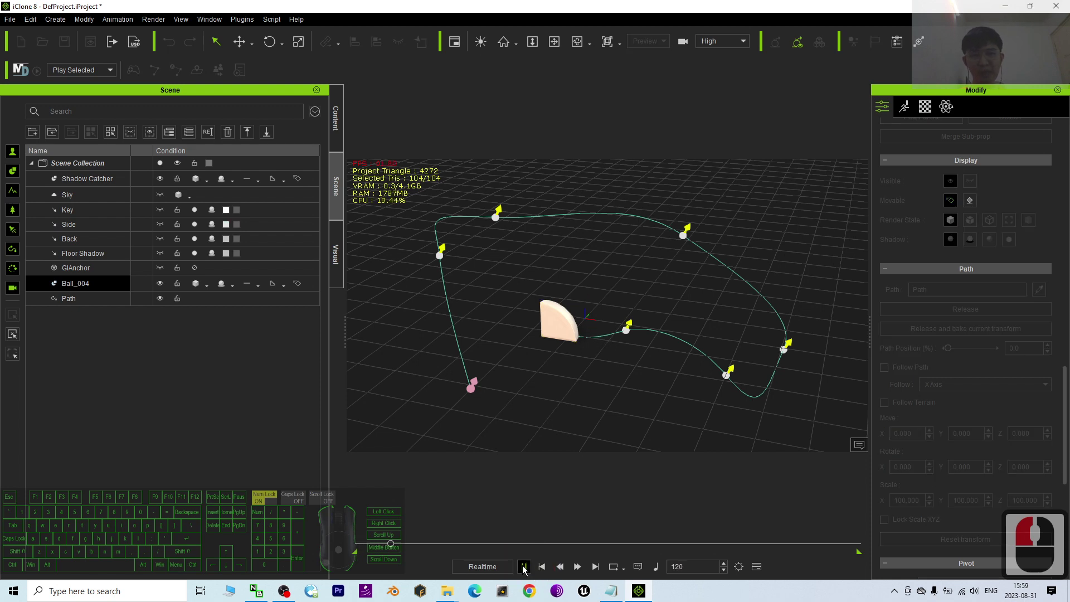
click(527, 570)
click(552, 568)
Step: Adjust the prop's path settings again and bring up the Window menu of panels
double_click(653, 339)
key(x)
click(665, 394)
double_click(664, 384)
key(c)
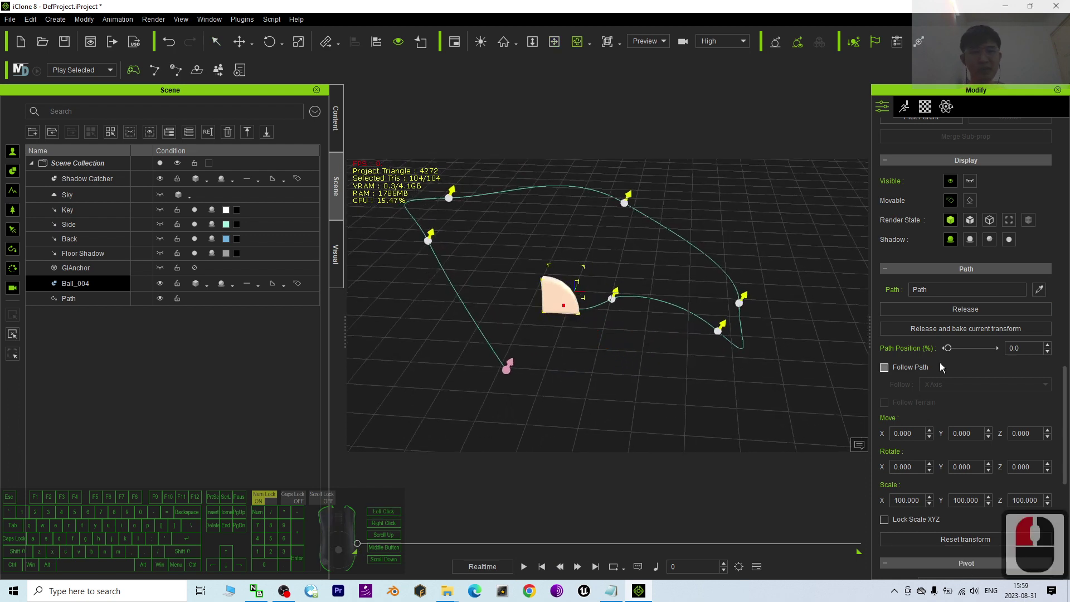
drag(952, 351, 889, 334)
drag(459, 151, 220, 23)
click(220, 23)
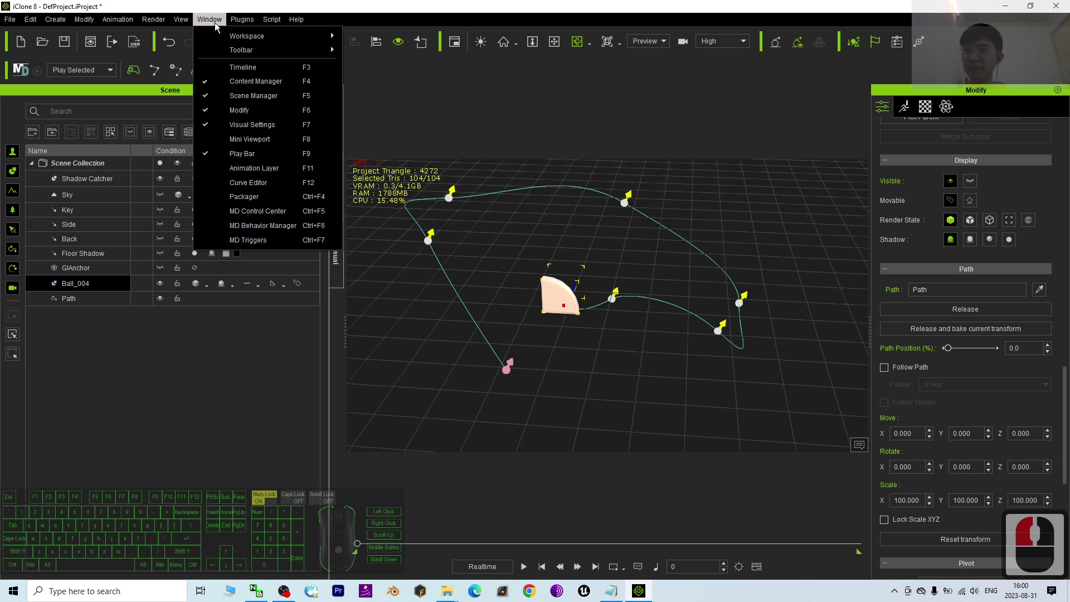
Step: Switch to the Animation workspace with the timeline full width showing all 1800 frames
click(234, 40)
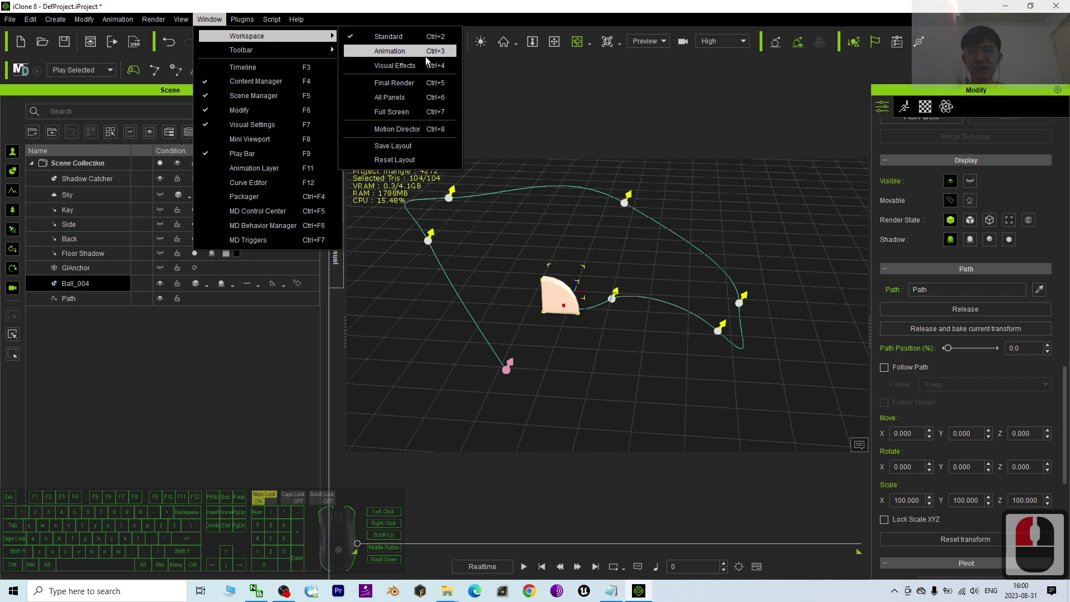
click(405, 56)
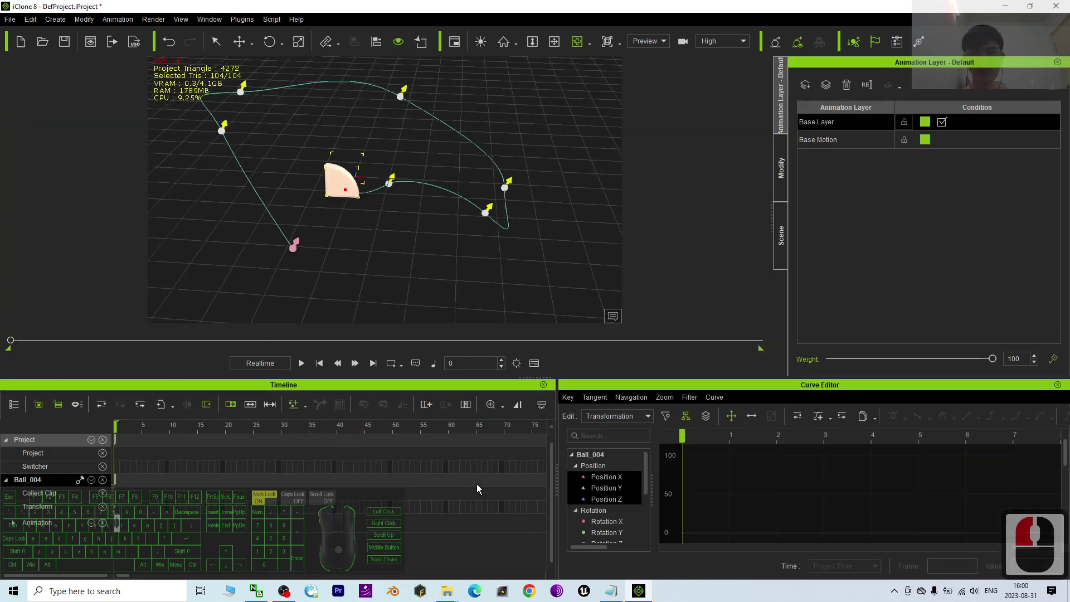
drag(1053, 417, 1067, 390)
double_click(1066, 390)
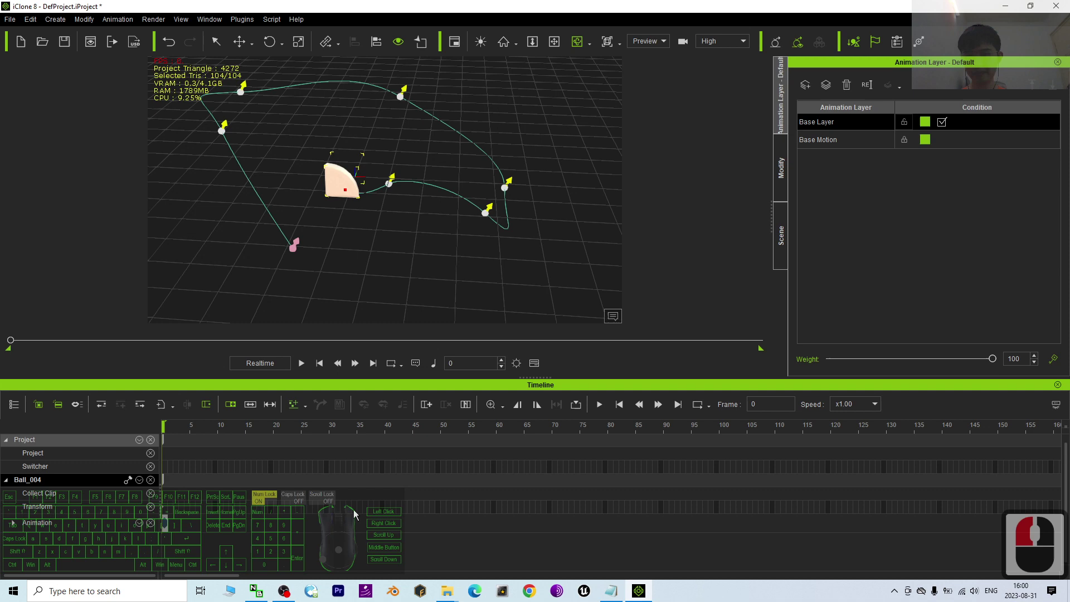
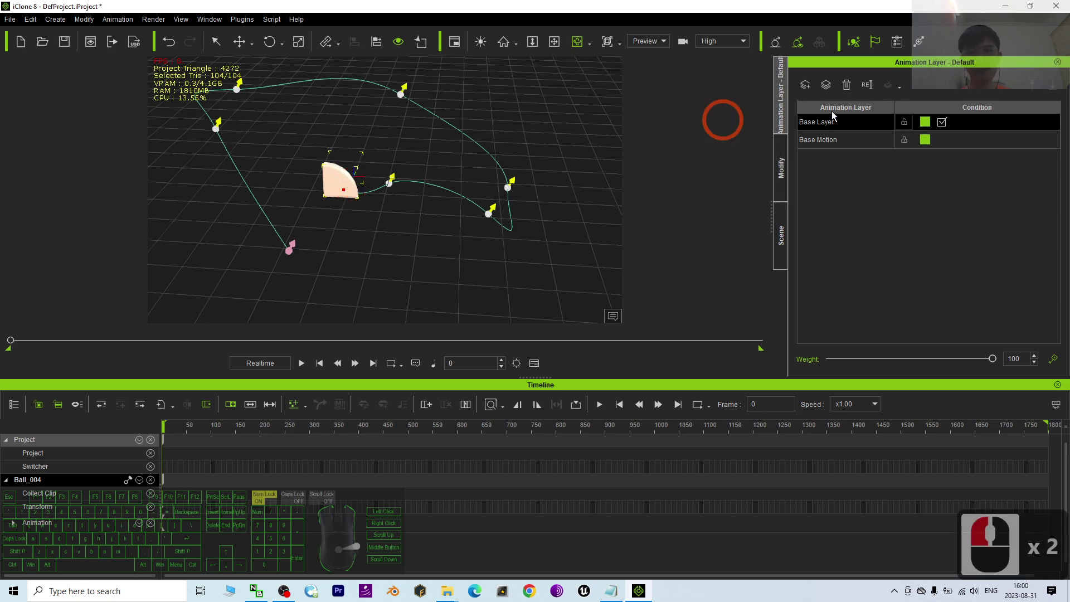
scroll(down, 3)
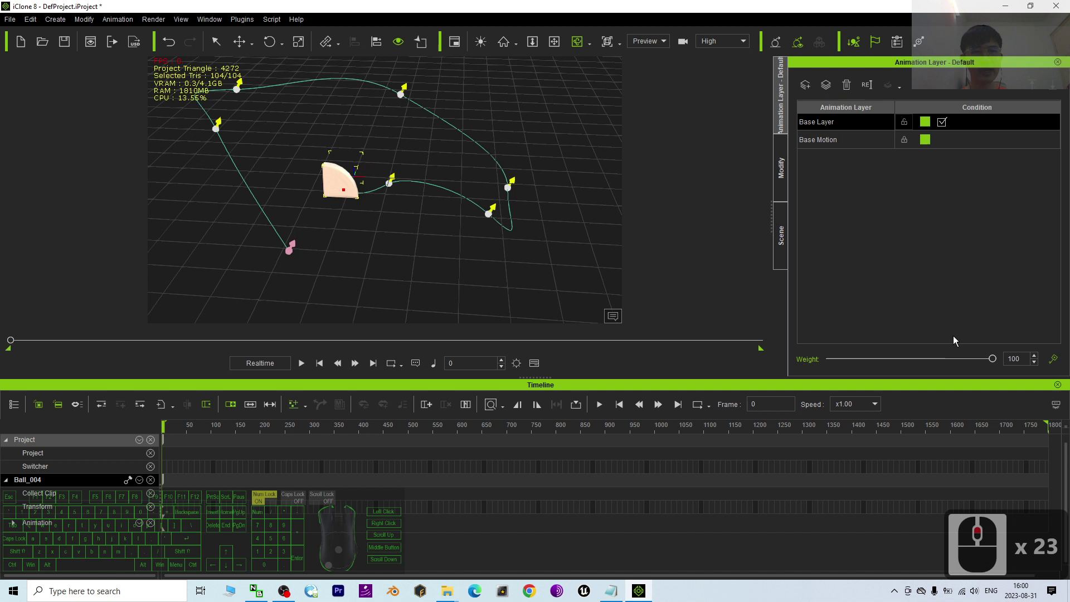
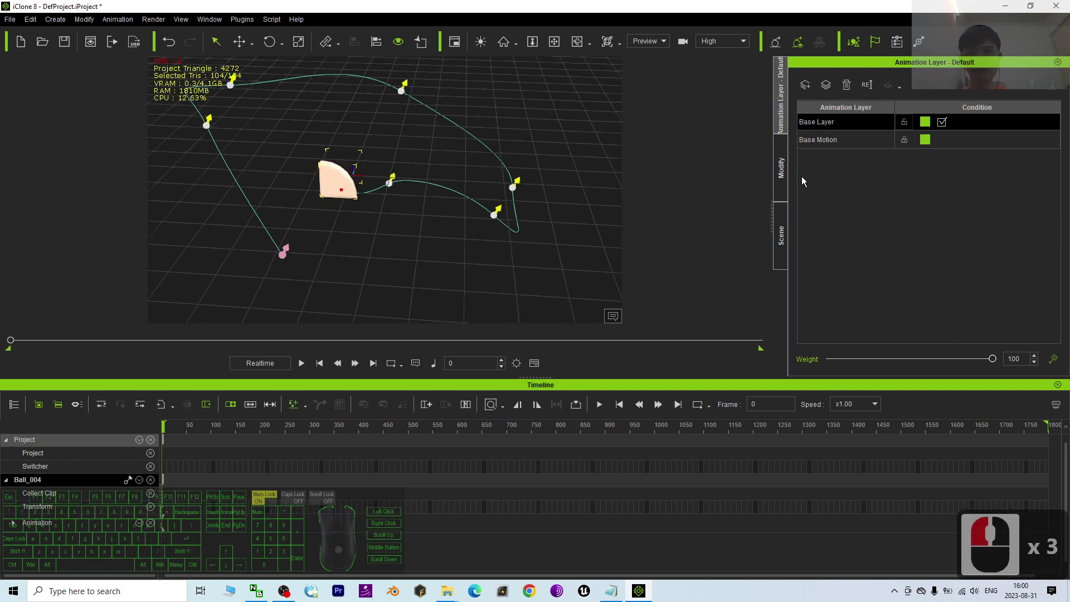
Step: Reselect Ball_004 and scroll Modify to its Path section, attached to Path at position 0
click(788, 174)
drag(781, 137, 785, 114)
click(785, 114)
click(786, 170)
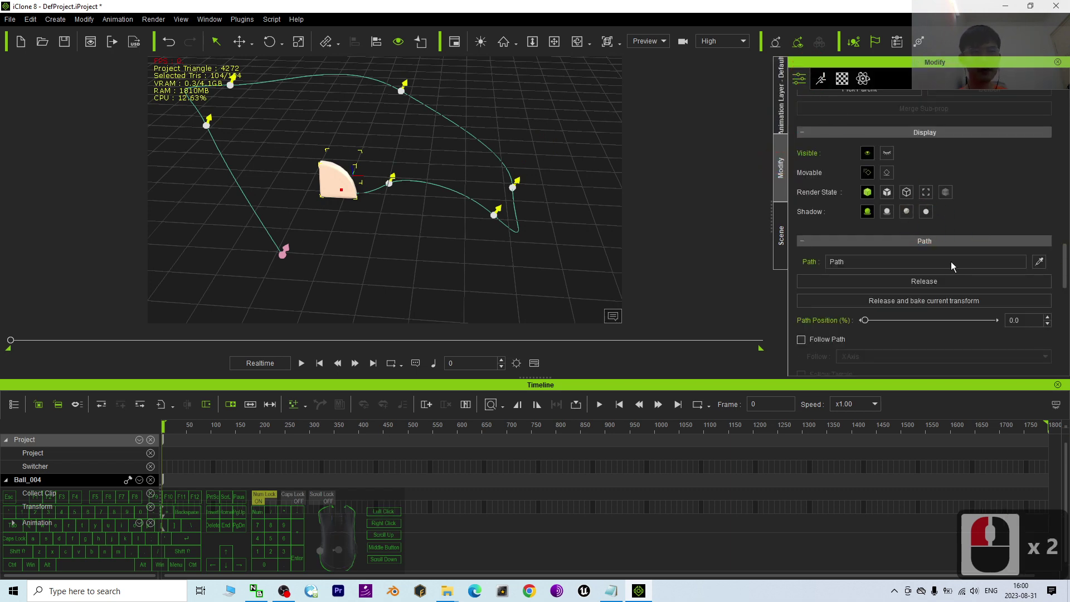
click(438, 222)
double_click(442, 191)
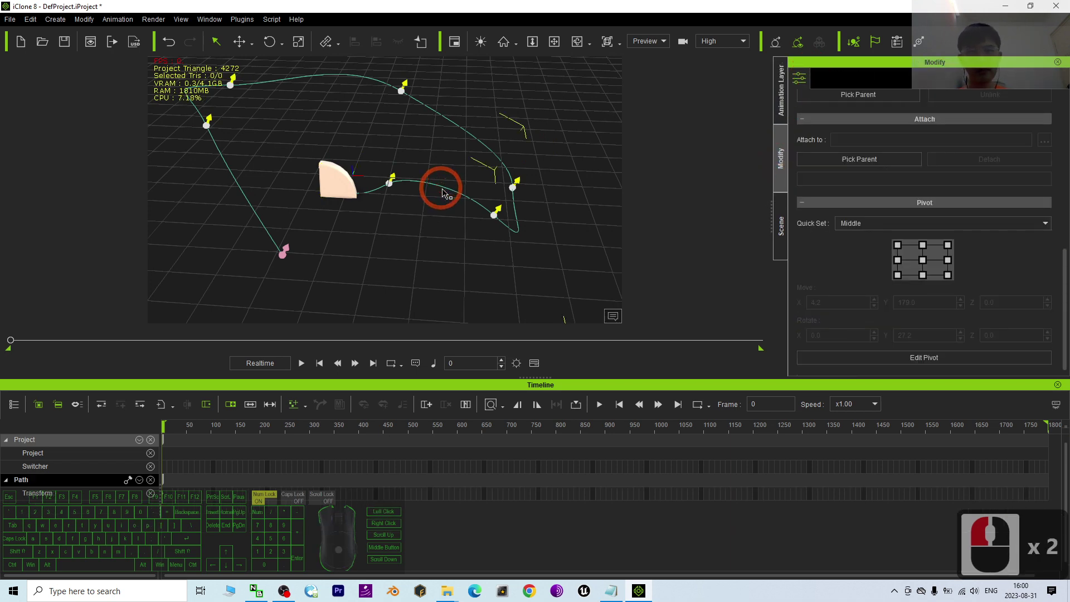
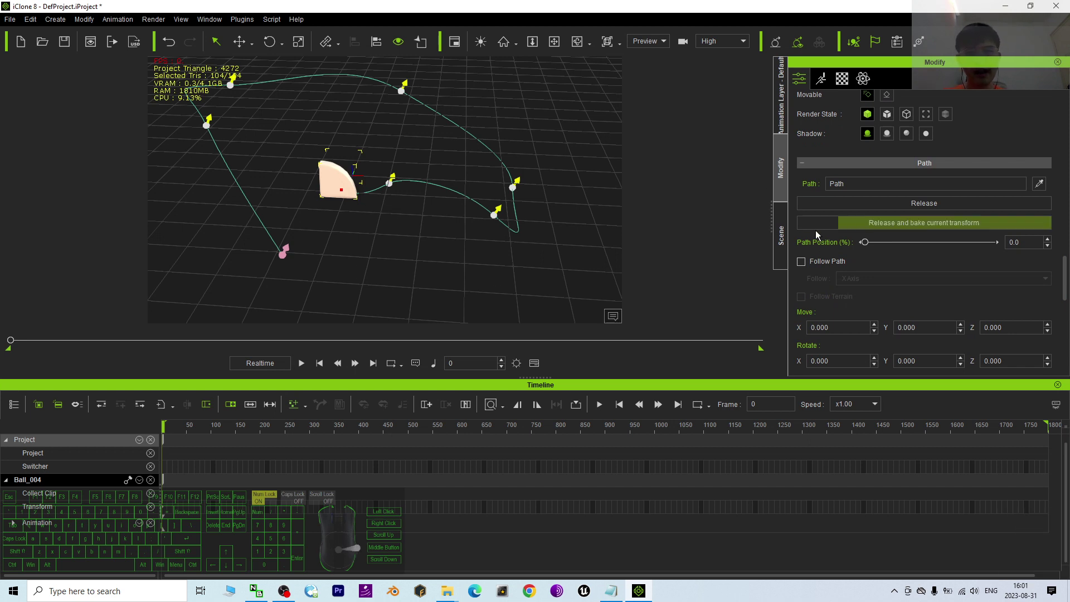
drag(869, 248, 817, 253)
scroll(down, 3)
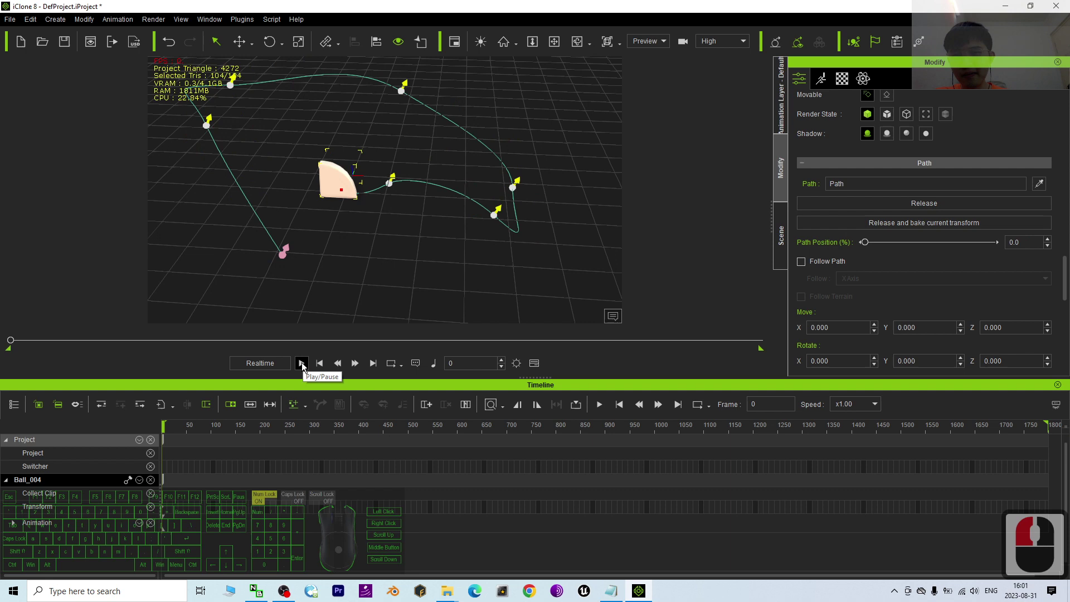
Step: At about frame 143, drag Path Position from 0 to 100 so the prop reaches the path end
click(306, 369)
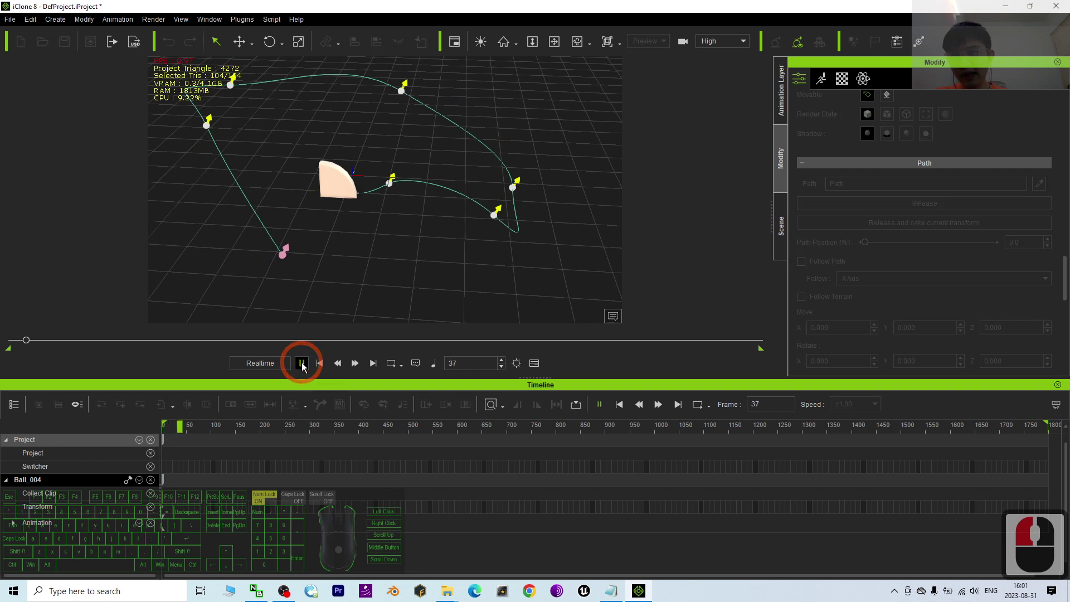
click(305, 368)
drag(713, 144, 800, 156)
click(805, 161)
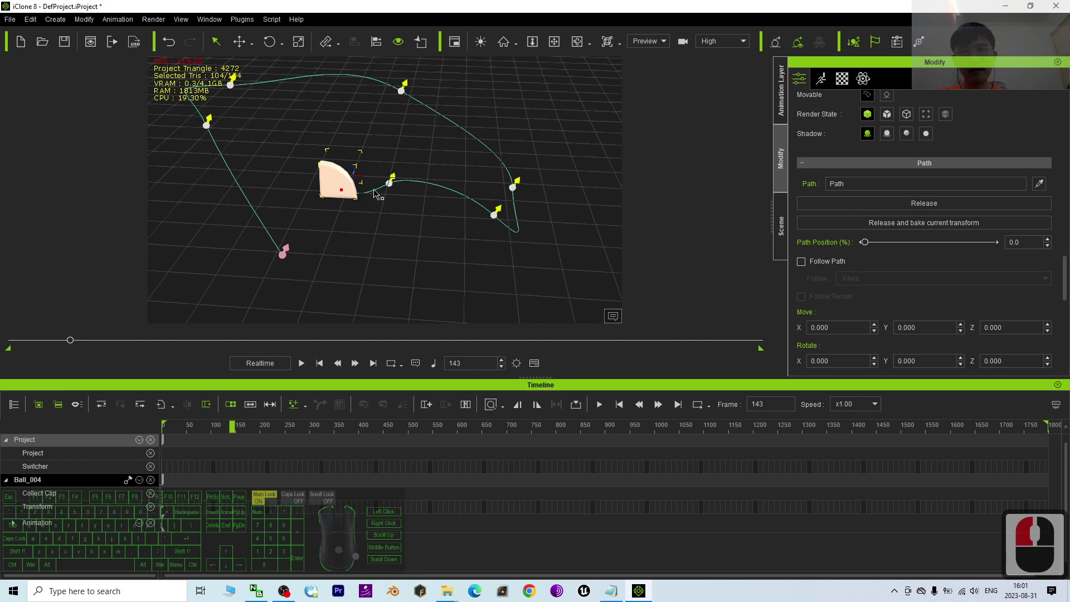
drag(430, 209, 871, 194)
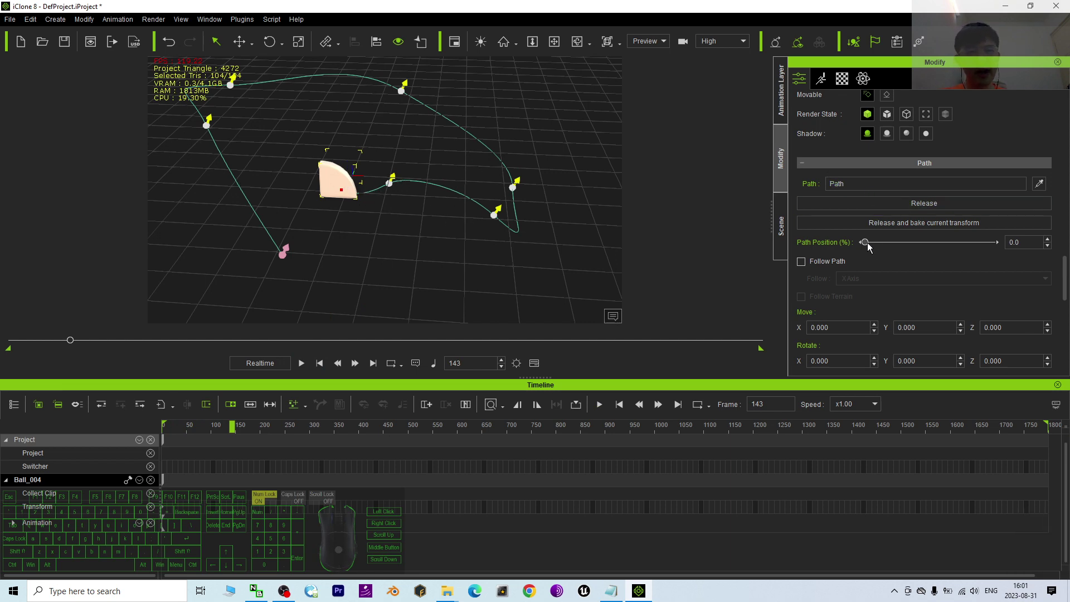
drag(872, 248, 1010, 255)
click(710, 331)
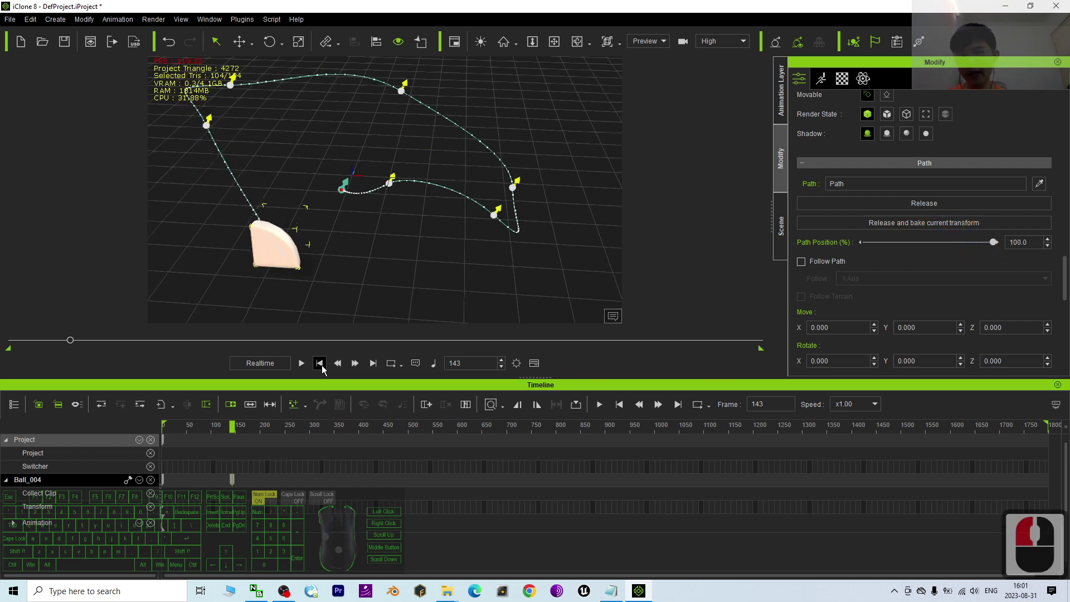
Step: Play from the first frame to preview the motion, then return to the start
click(325, 368)
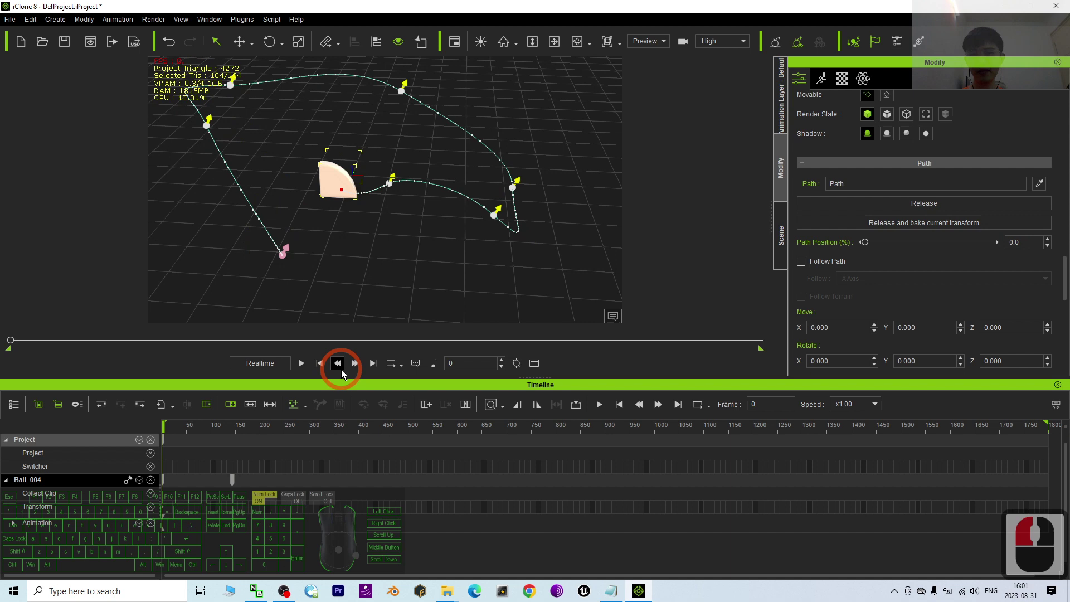
click(308, 365)
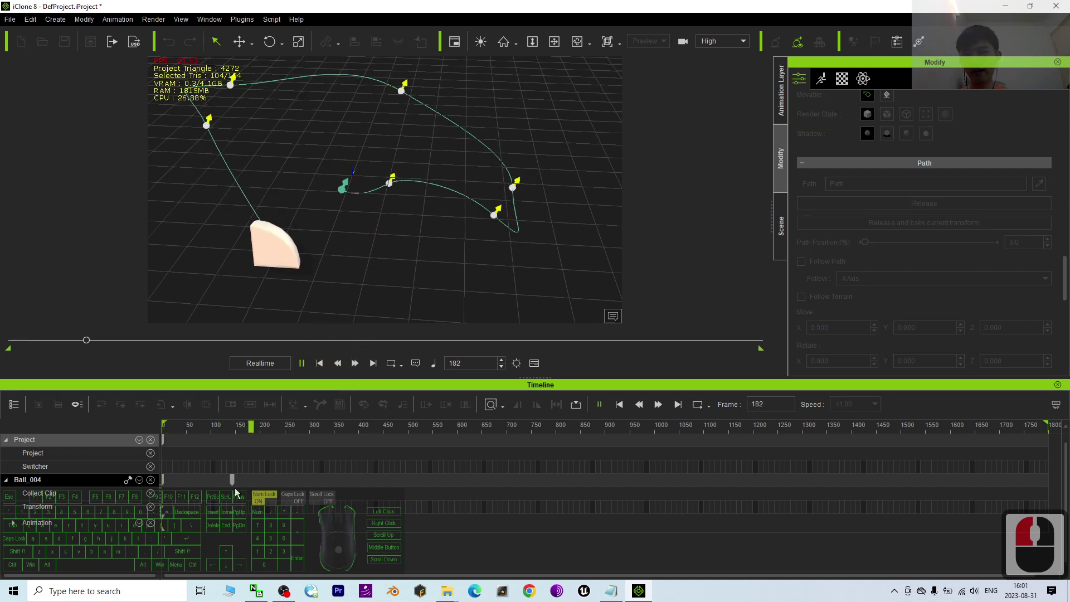
click(305, 373)
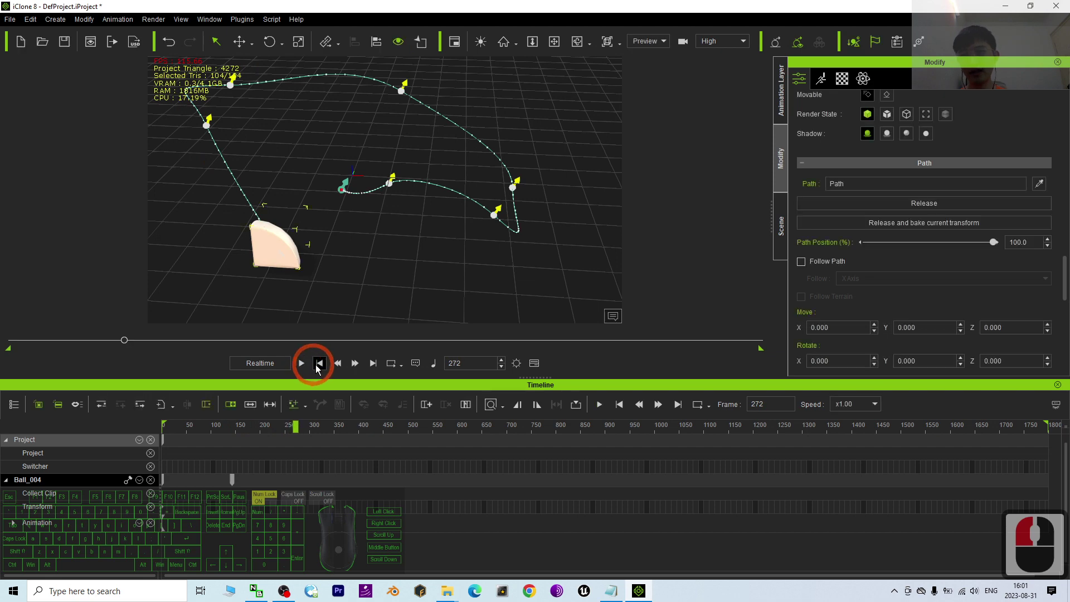
click(321, 371)
click(279, 358)
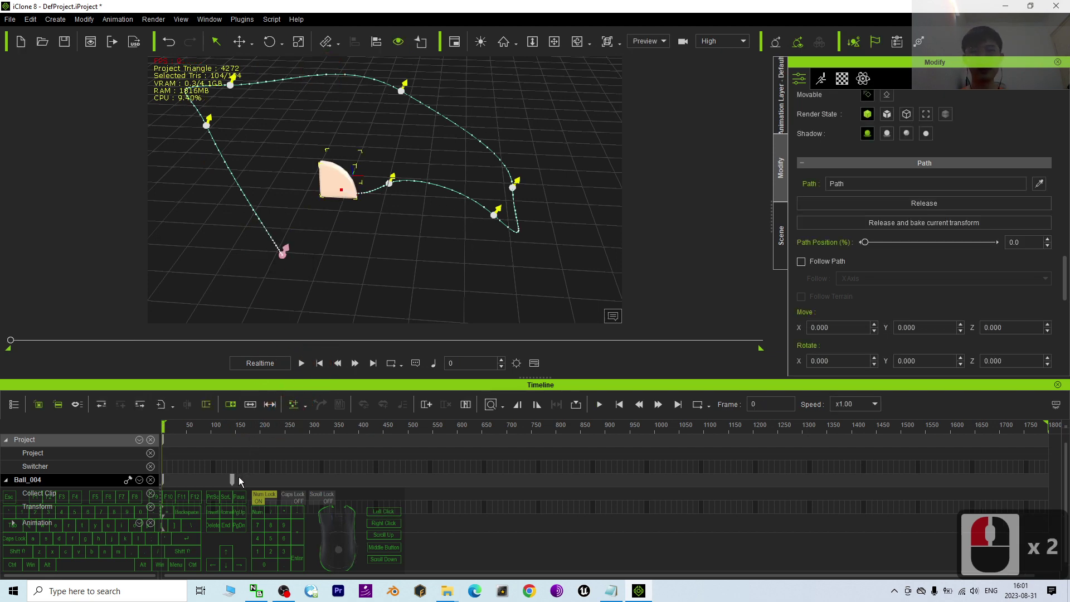
Step: Key the path end at a later frame and play back to watch Ball_004 travel the curve
drag(238, 485, 345, 485)
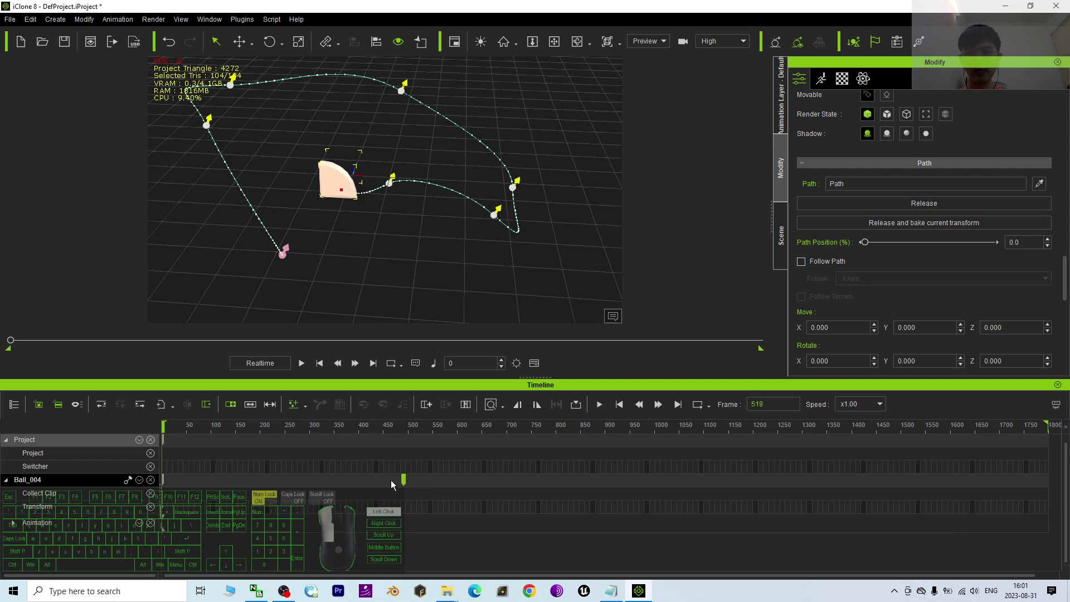
drag(429, 488, 317, 373)
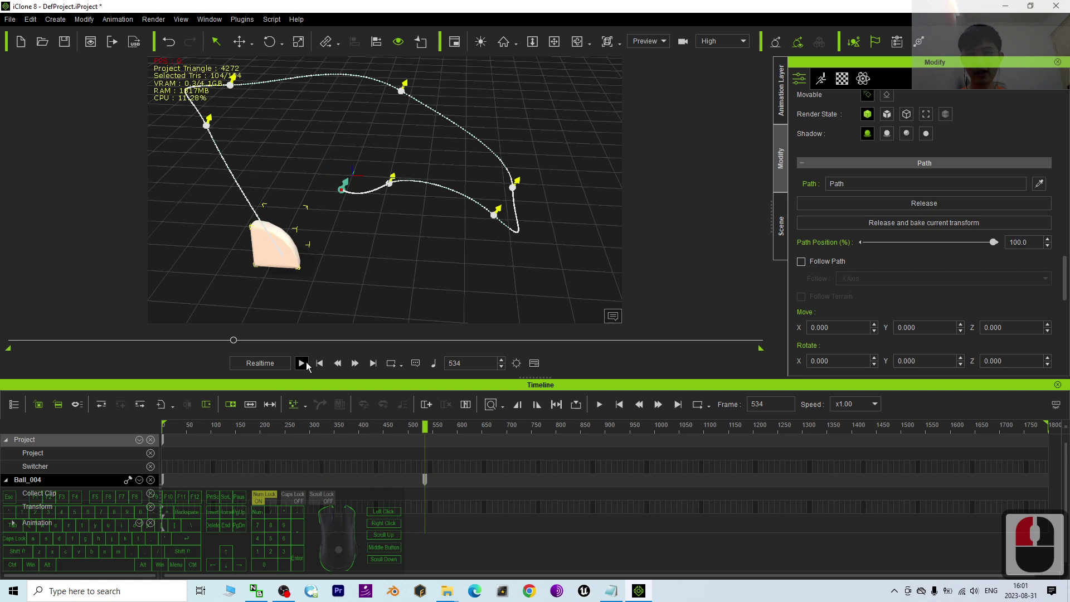
click(309, 366)
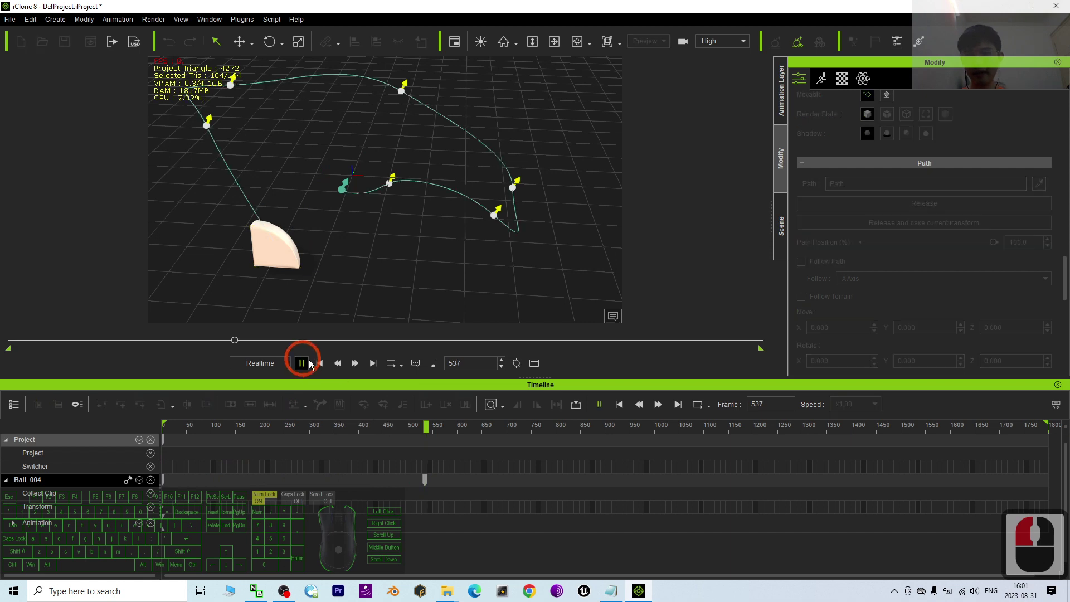
drag(323, 370, 291, 366)
click(306, 366)
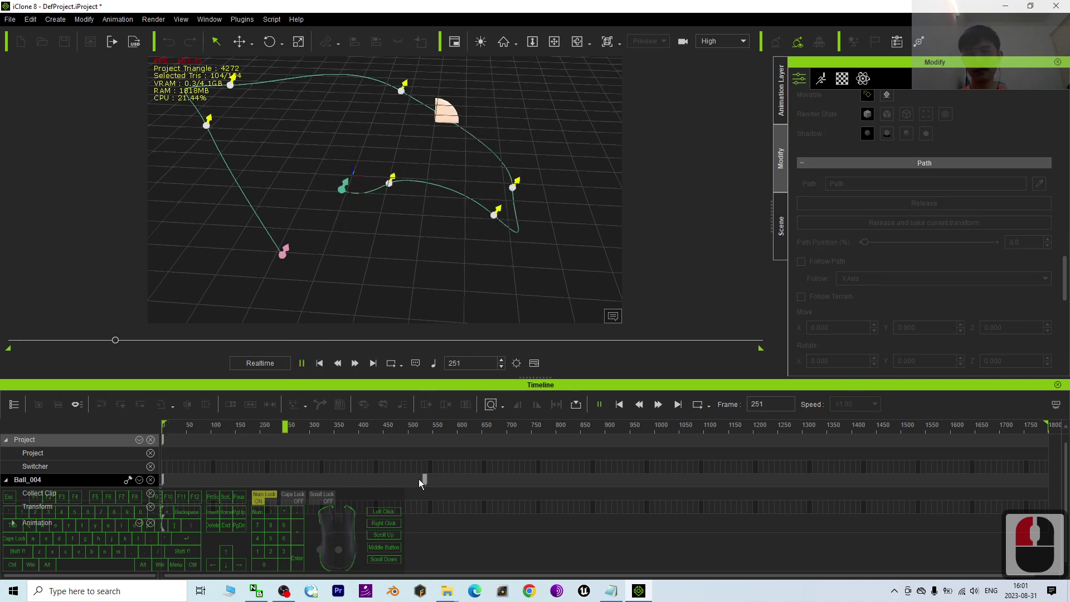
click(429, 481)
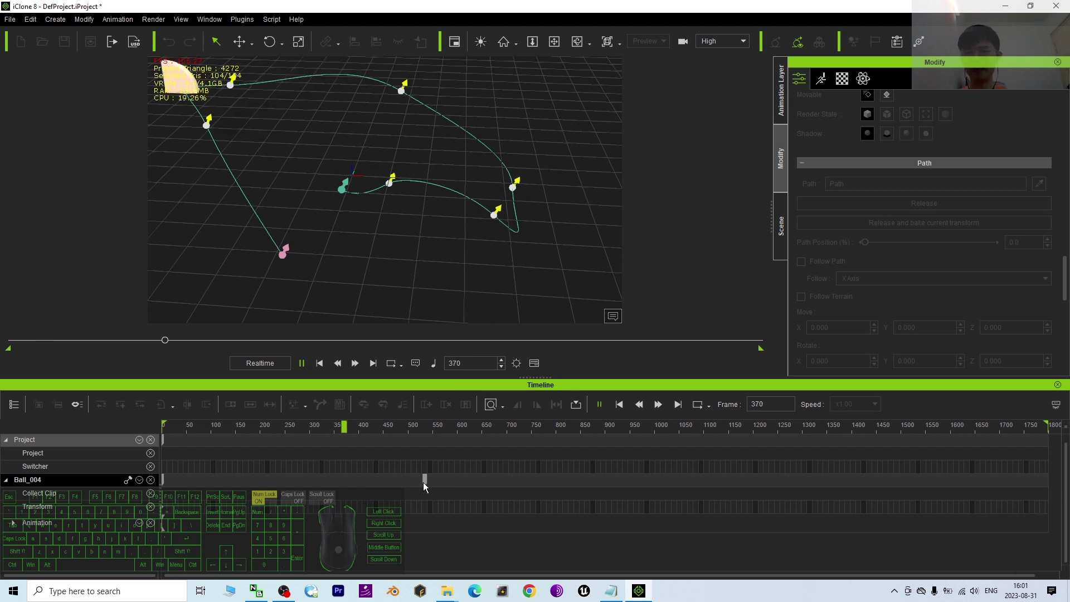
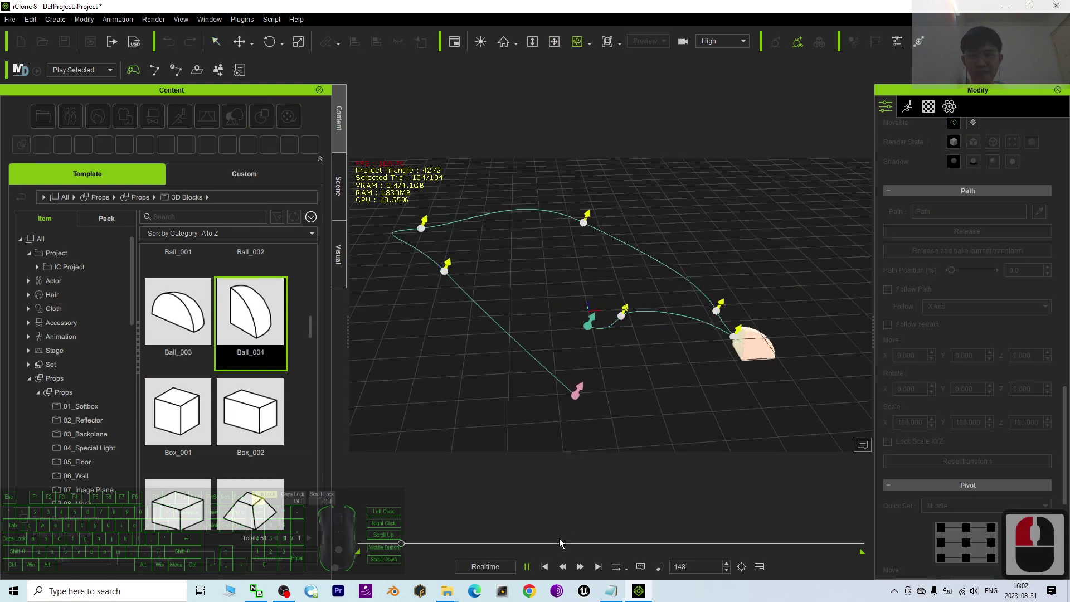
Step: Hide the Path object in the Scene Manager so its control points vanish, orbiting to check
click(550, 573)
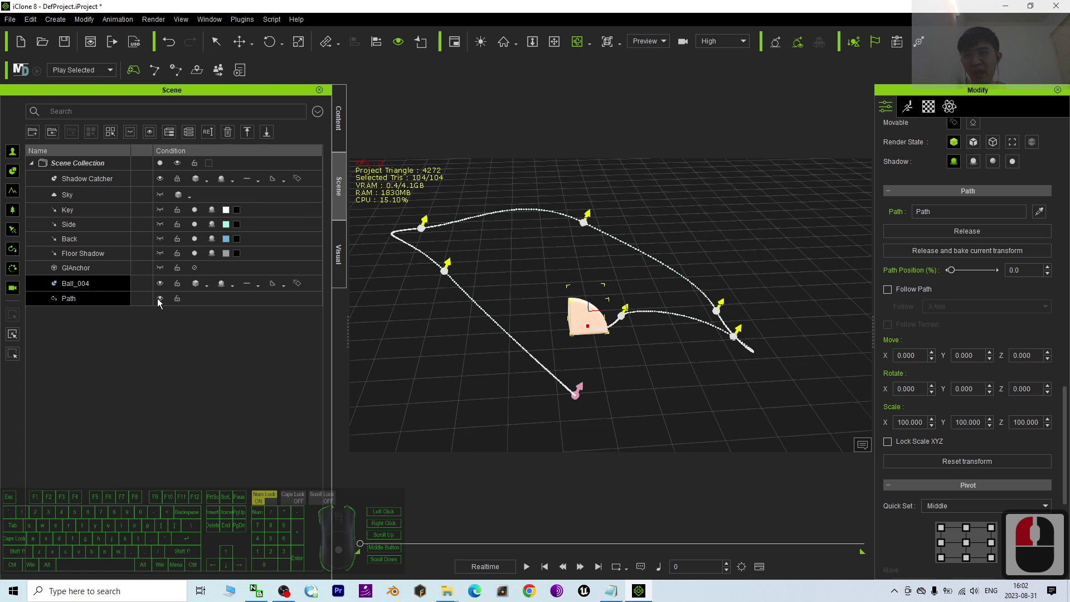
click(161, 303)
click(554, 572)
click(536, 567)
drag(784, 324, 510, 247)
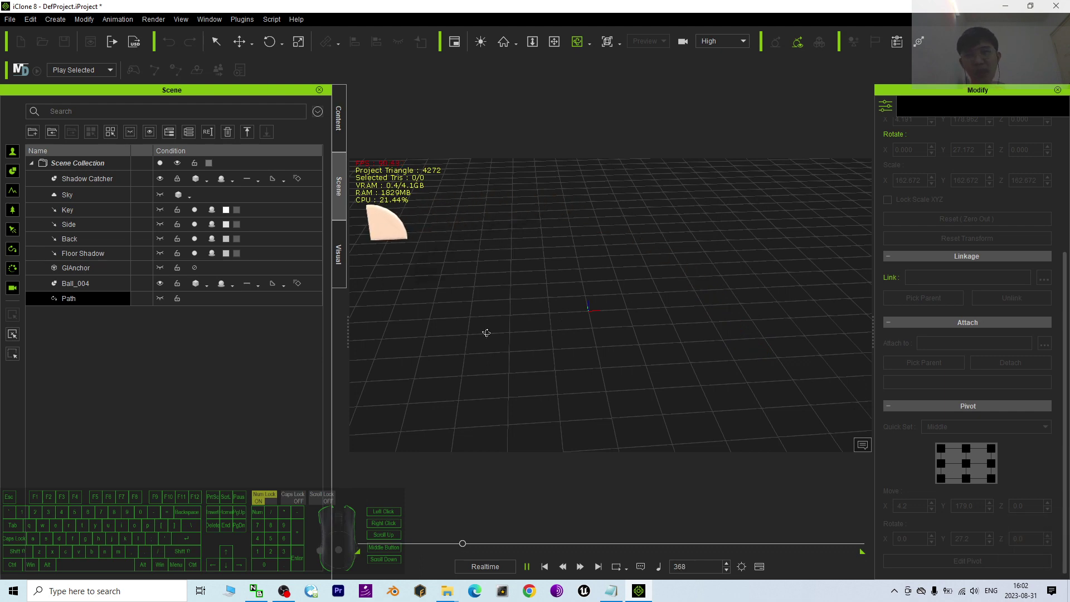
key(c)
key(c)
key(c)
click(411, 347)
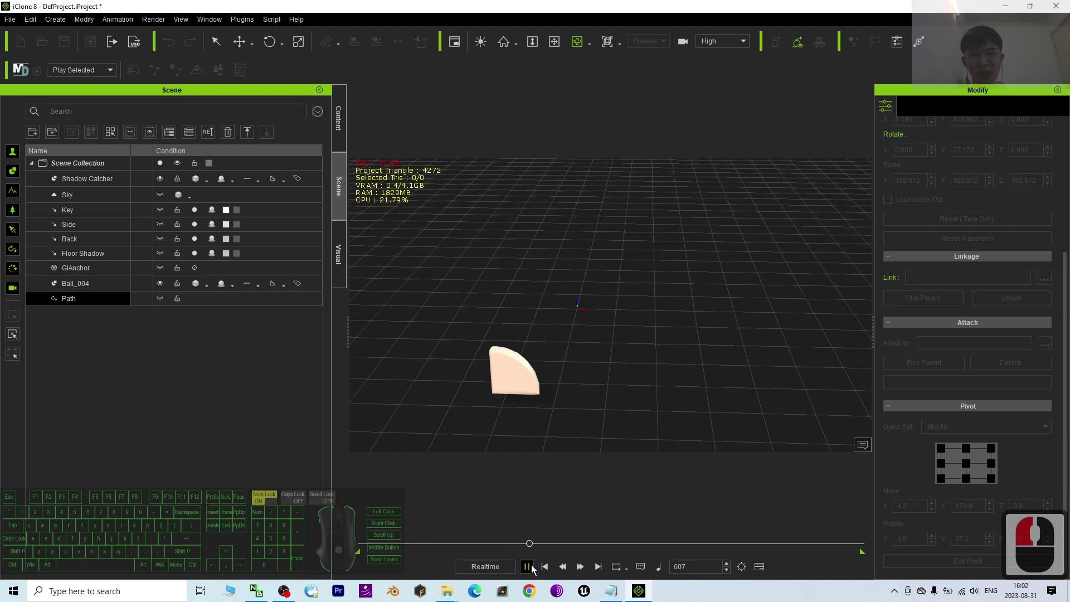
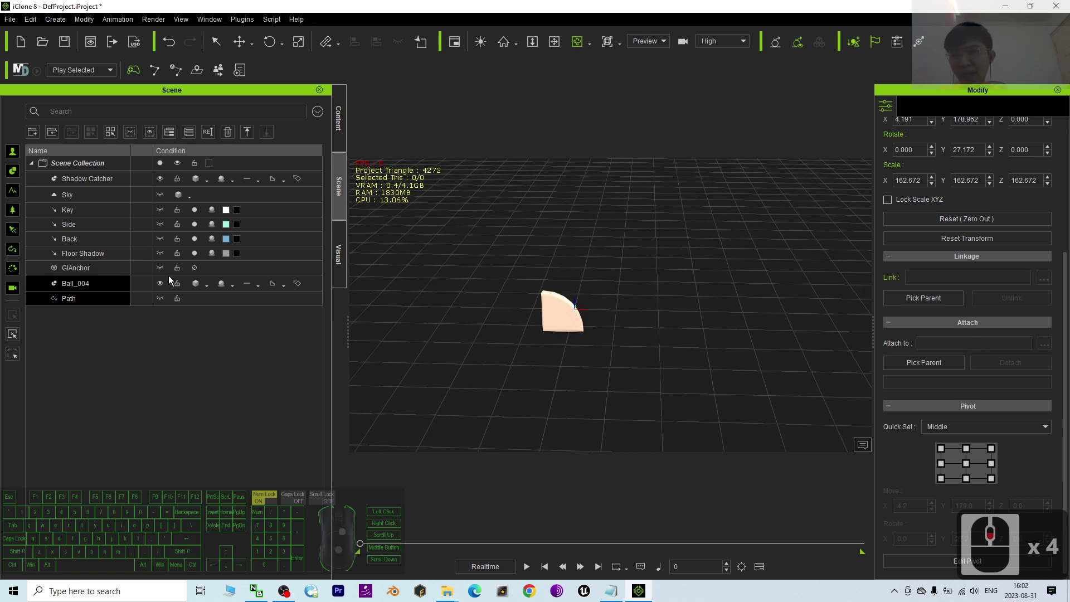
Step: Select the Ball_004 prop in the scene list and begin renaming it
click(167, 287)
click(377, 531)
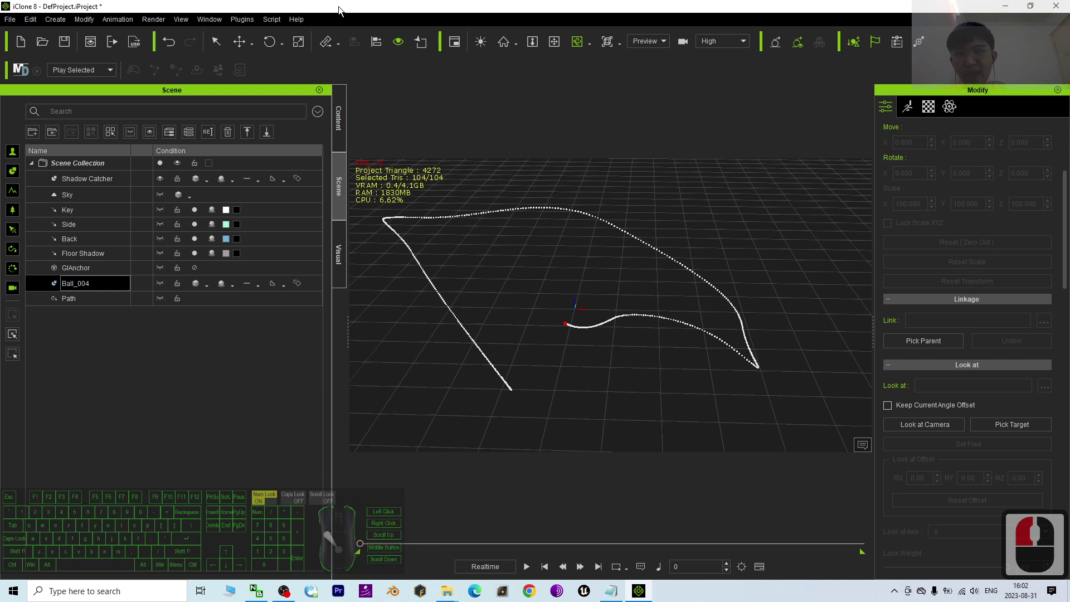
click(209, 27)
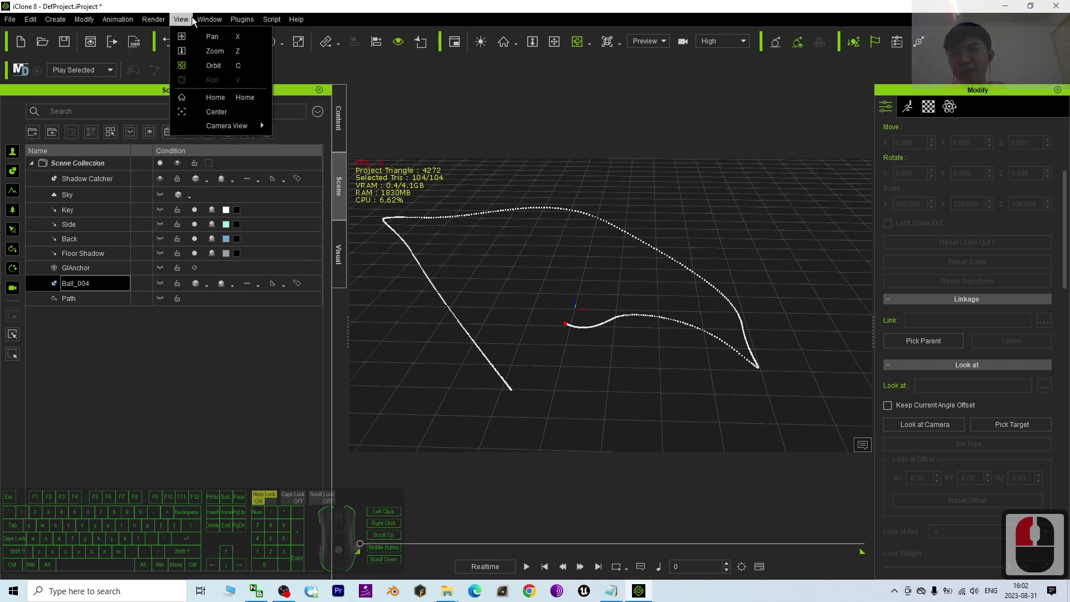
click(212, 26)
click(211, 19)
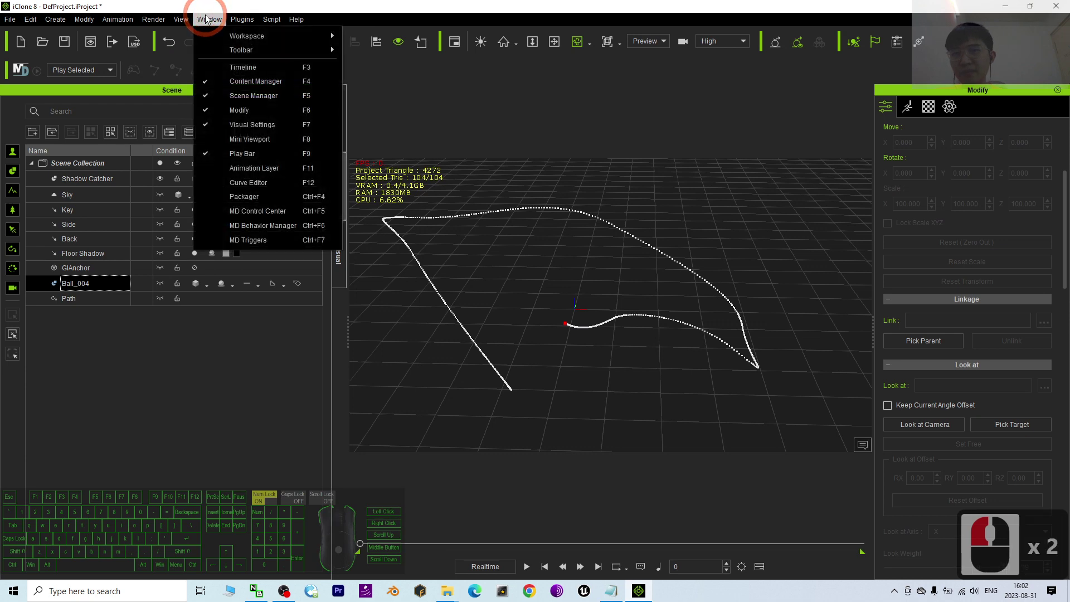
click(224, 40)
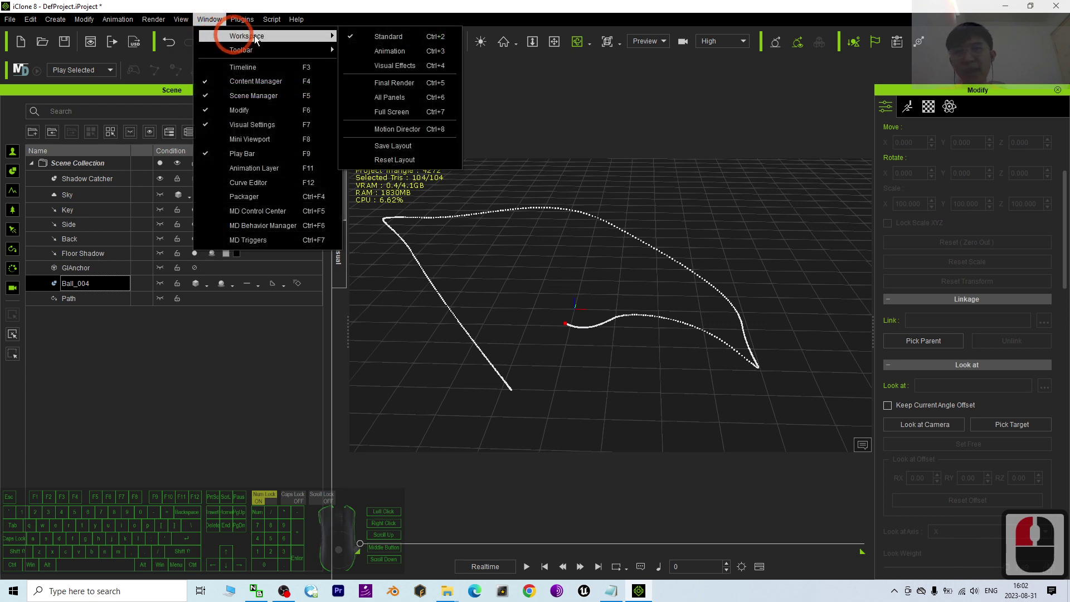
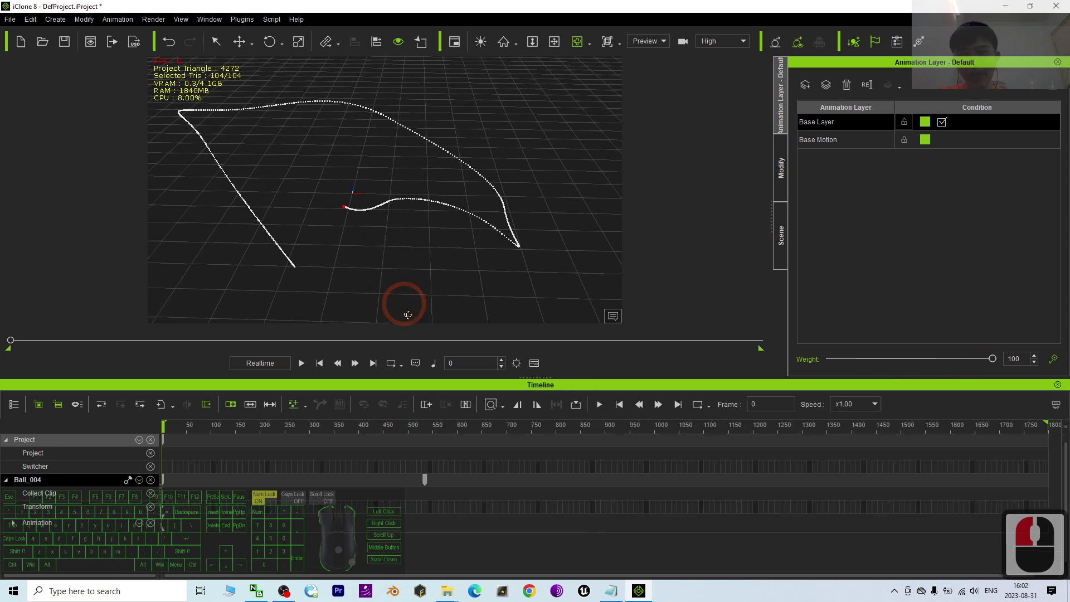
drag(341, 373, 322, 370)
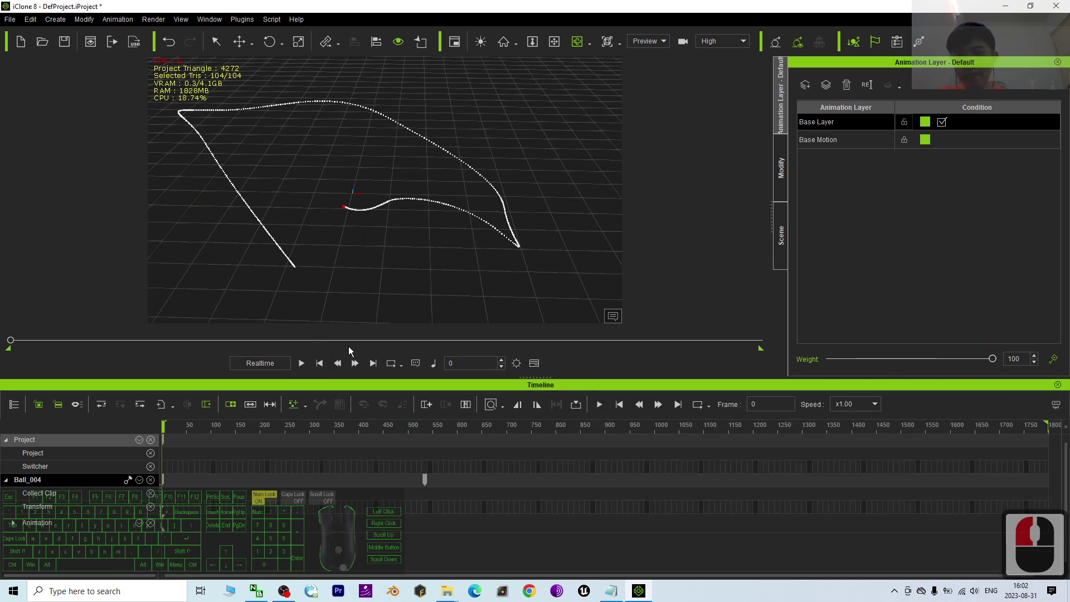
click(424, 62)
scroll(down, 3)
scroll(up, 3)
scroll(down, 3)
click(222, 20)
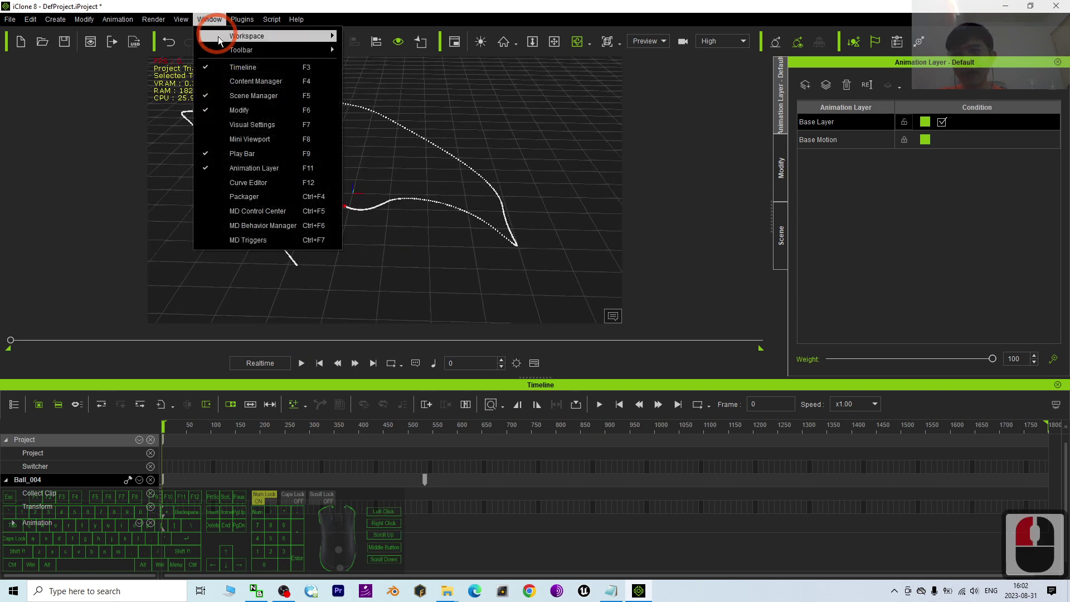
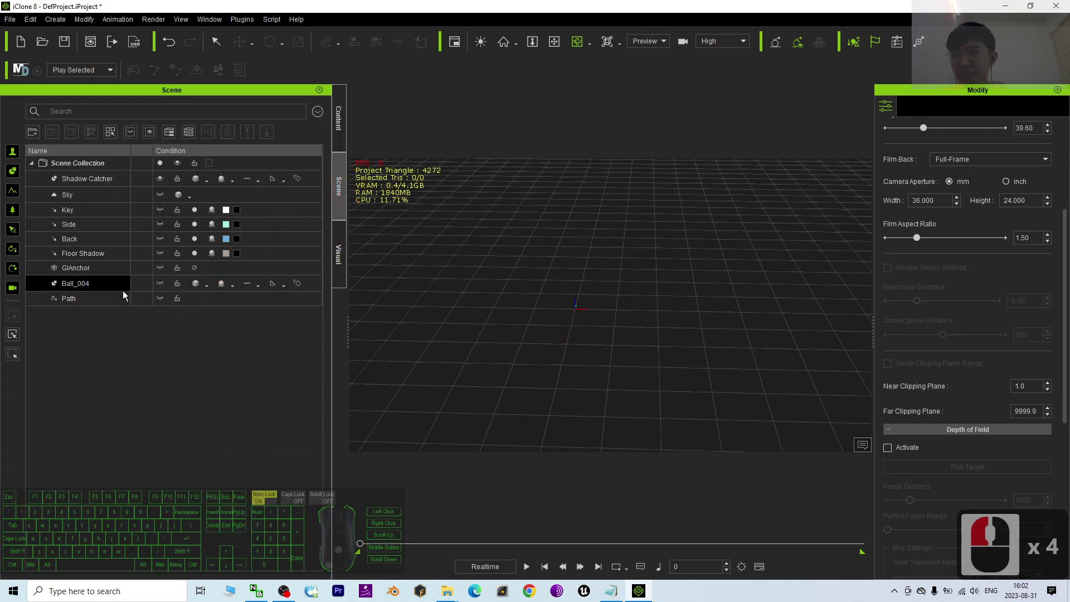
Step: Make the Path visible again and select it so its control points show
click(162, 290)
right_click(163, 291)
click(163, 289)
click(165, 290)
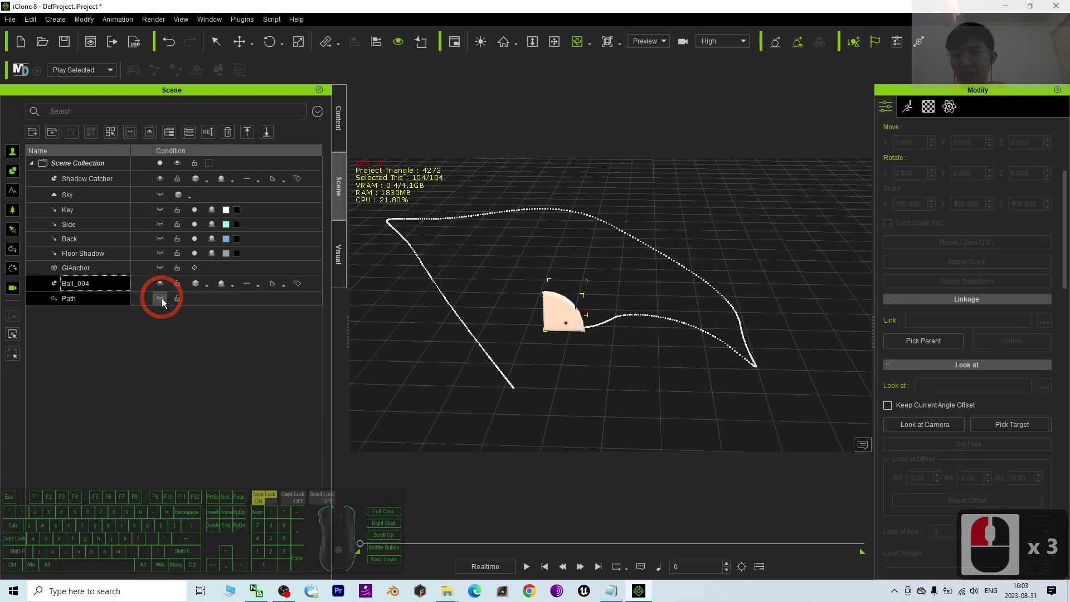
click(165, 305)
click(165, 305)
click(164, 304)
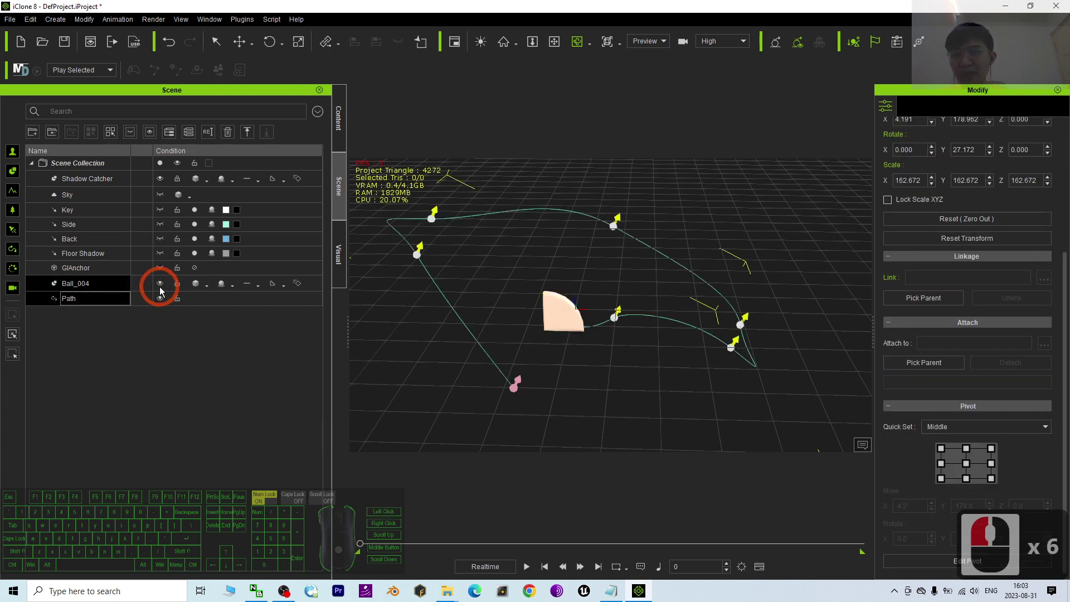
scroll(up, 3)
Step: Switch to the Animation workspace layout and fit the 1800-frame timeline to the window
click(213, 23)
click(216, 40)
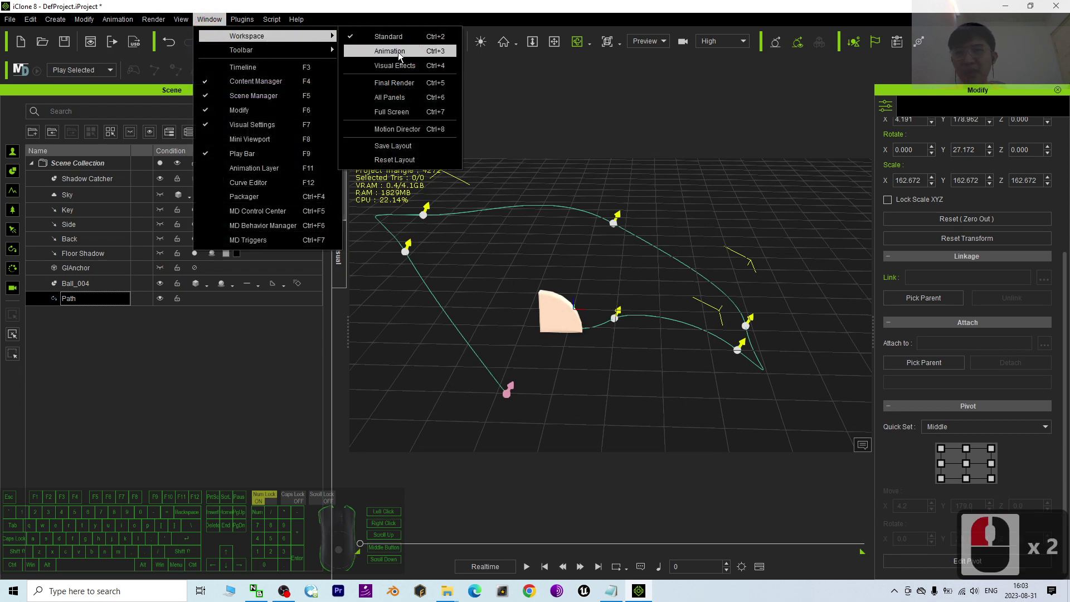
click(402, 58)
click(571, 361)
click(1065, 391)
click(507, 407)
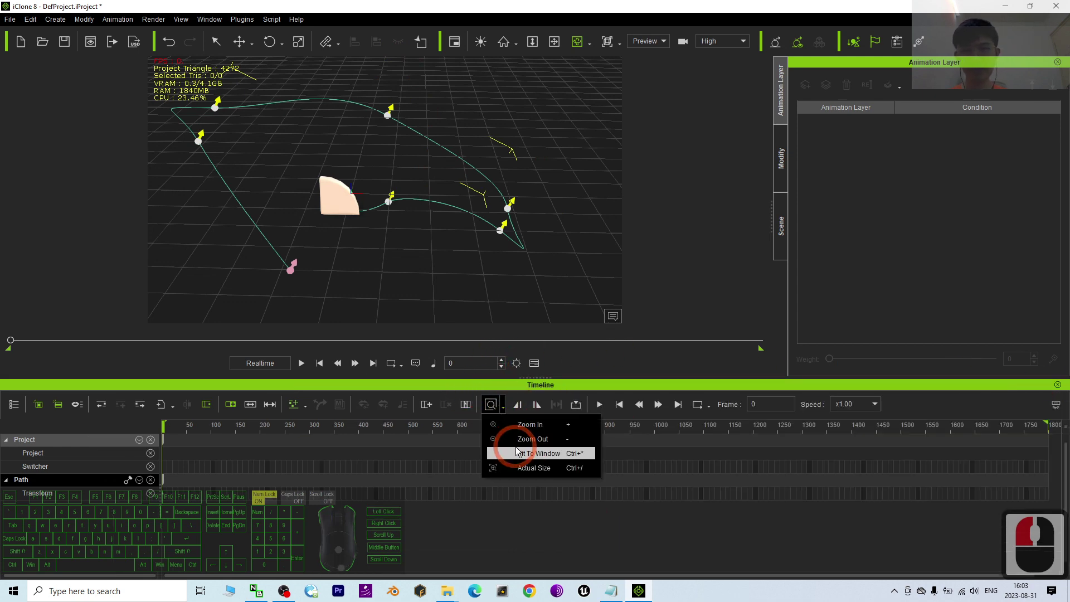
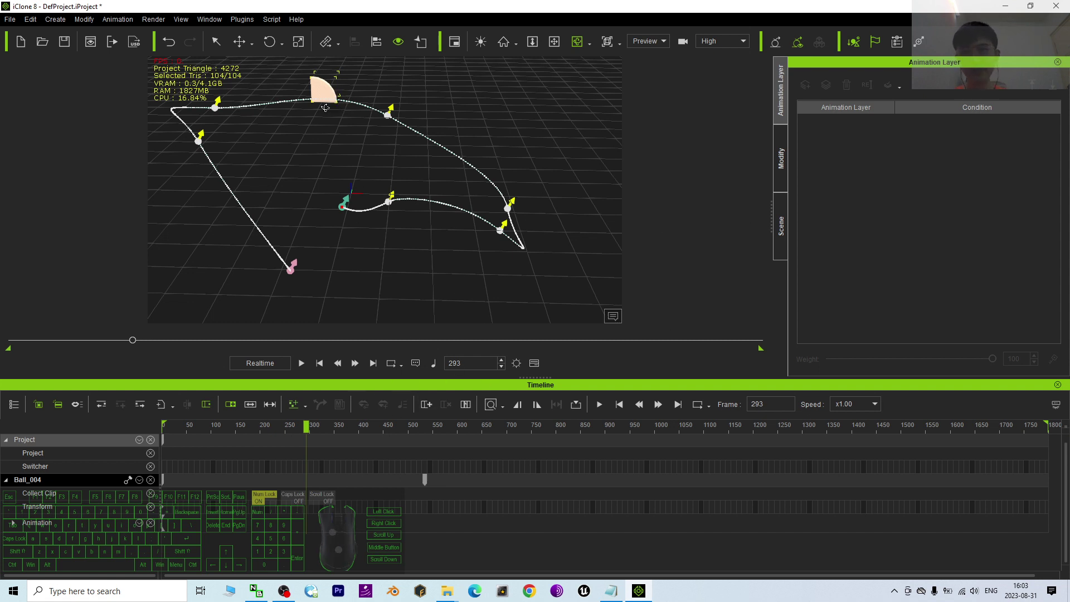
Step: Jump Ball_004 back to frame 0 after scrubbing it along the path
double_click(324, 372)
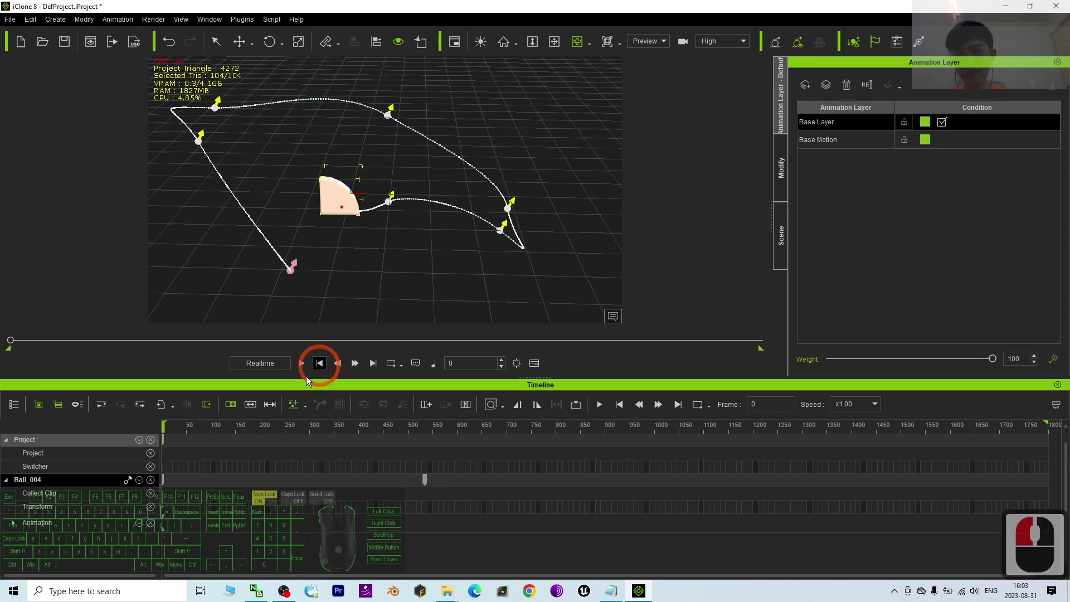
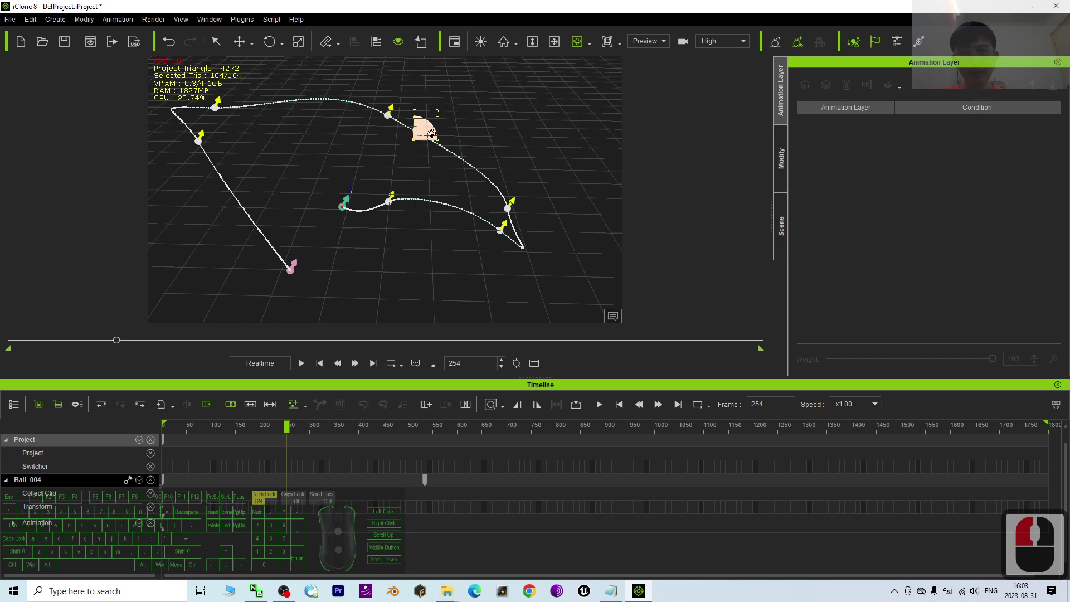
Step: Slide Ball_004's Path Position back toward the start in Modify settings and play the result
click(790, 163)
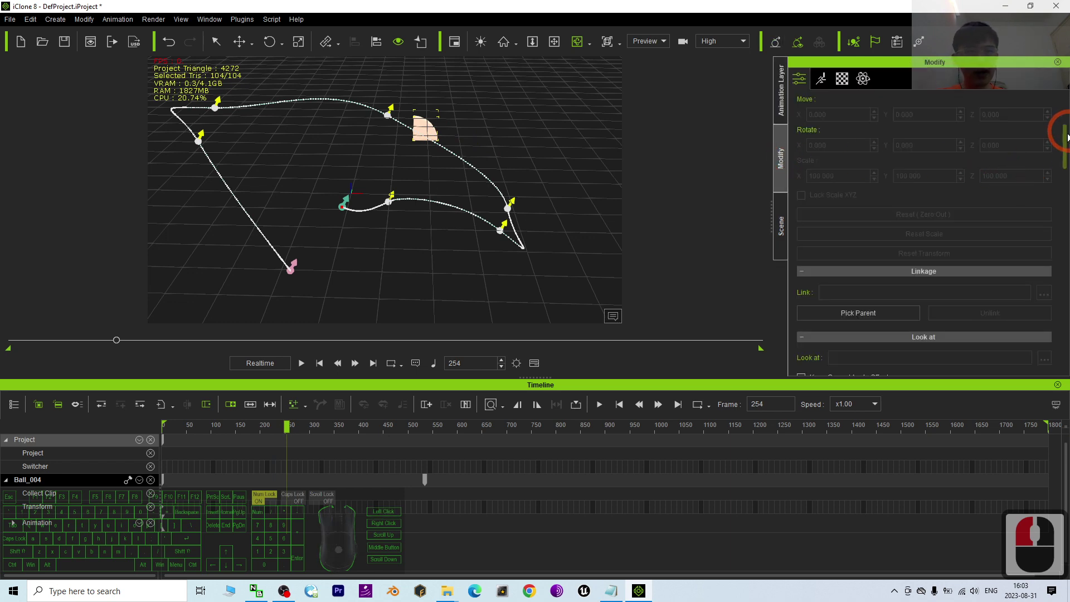
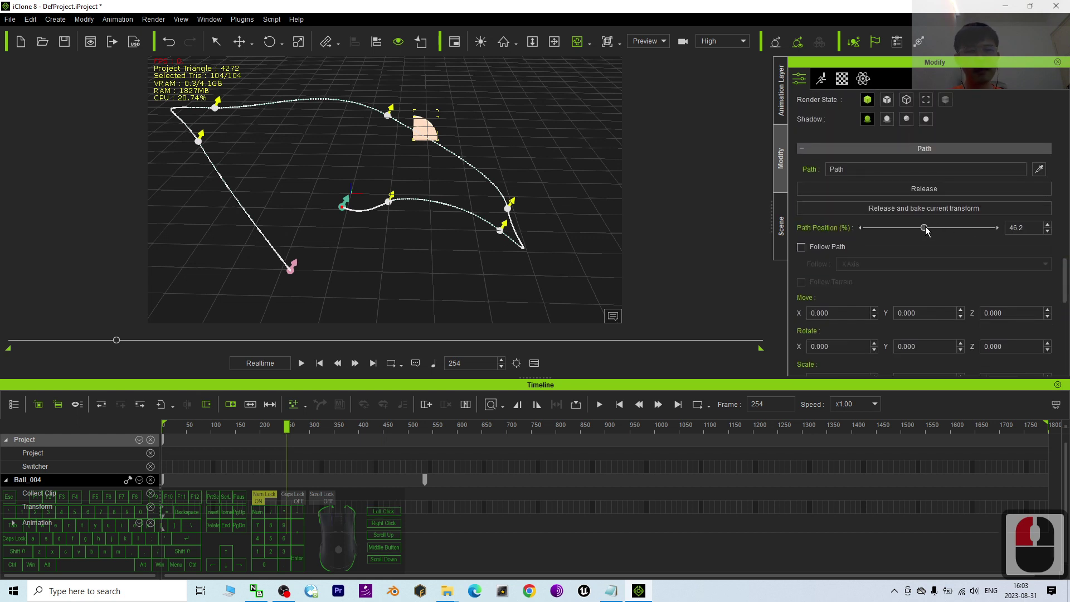
drag(928, 232, 893, 226)
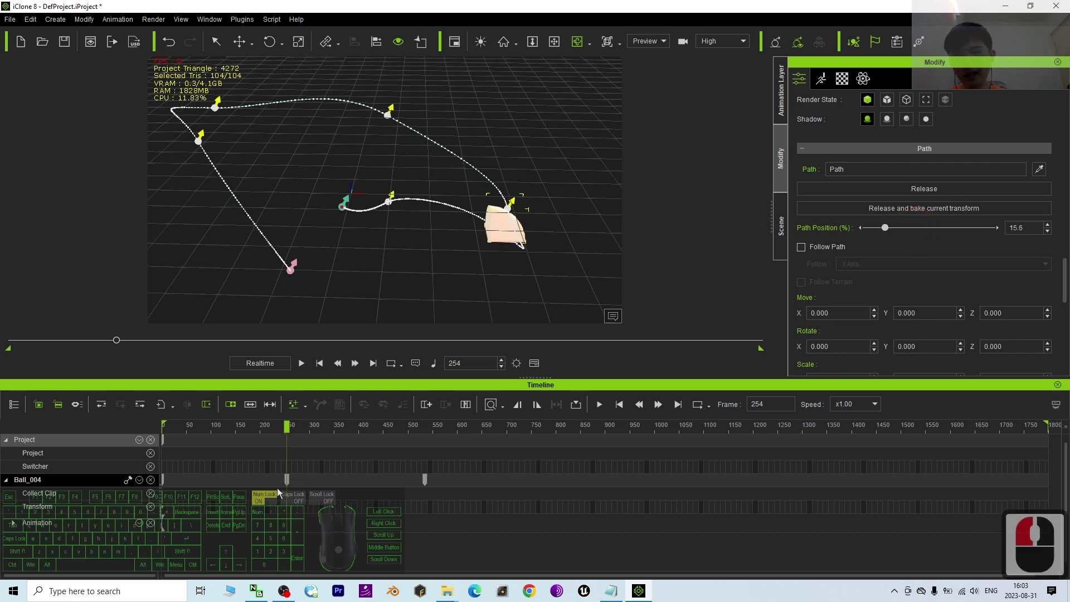
click(326, 371)
drag(300, 369, 297, 464)
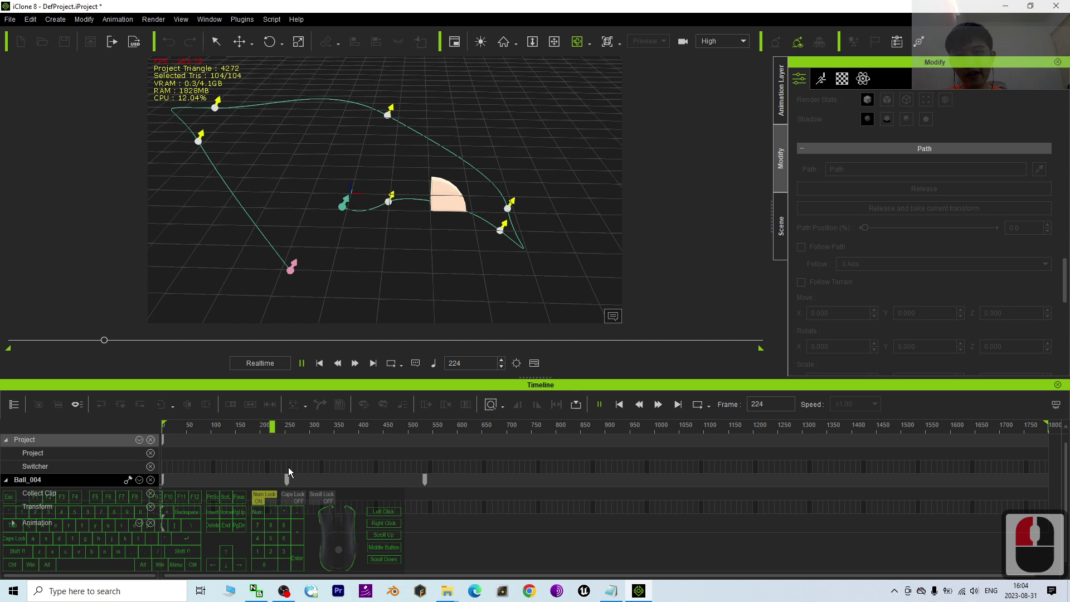
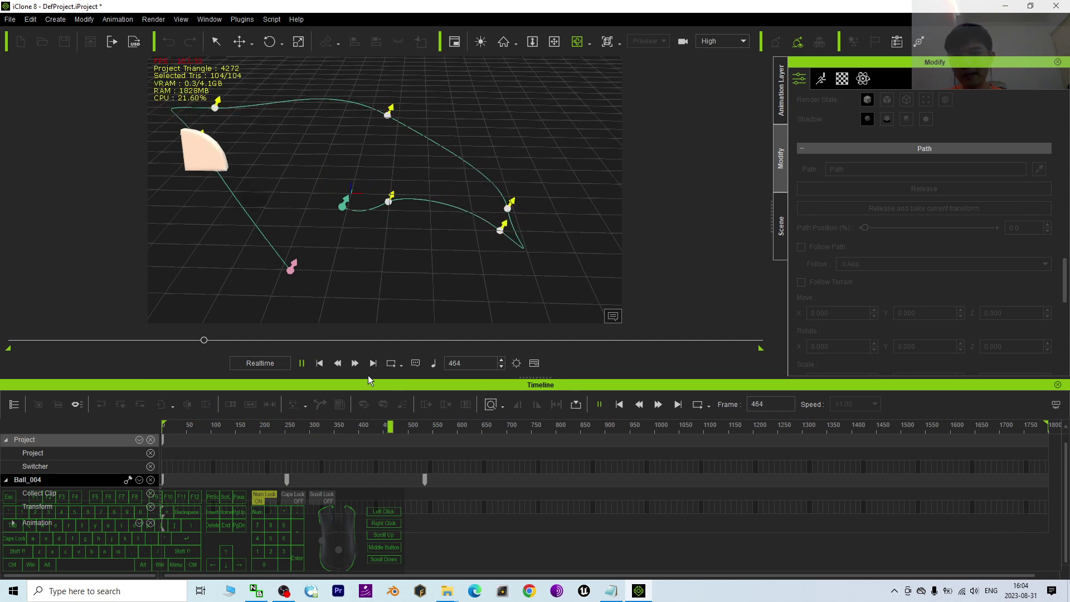
double_click(307, 366)
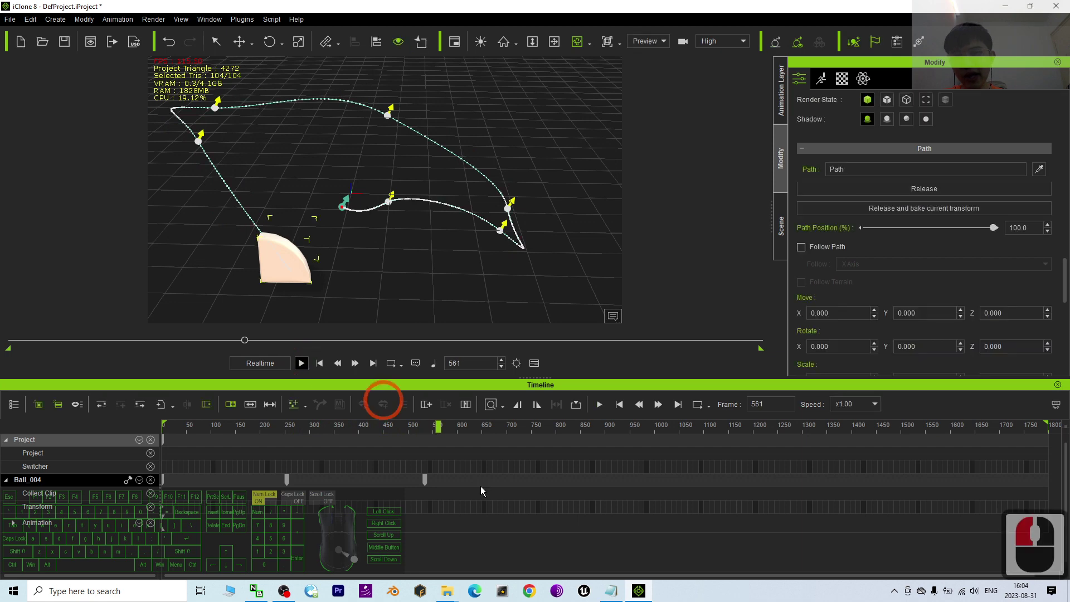
Step: Scrub to an earlier frame, adjust the path position again and replay from frame 0
drag(428, 483, 409, 484)
click(365, 487)
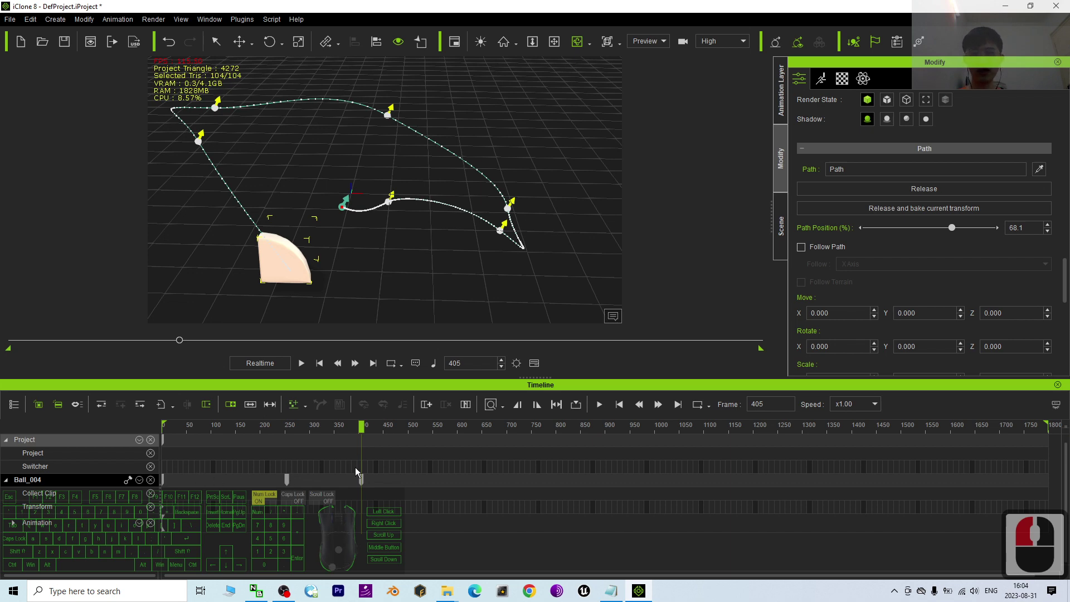
drag(365, 484, 341, 486)
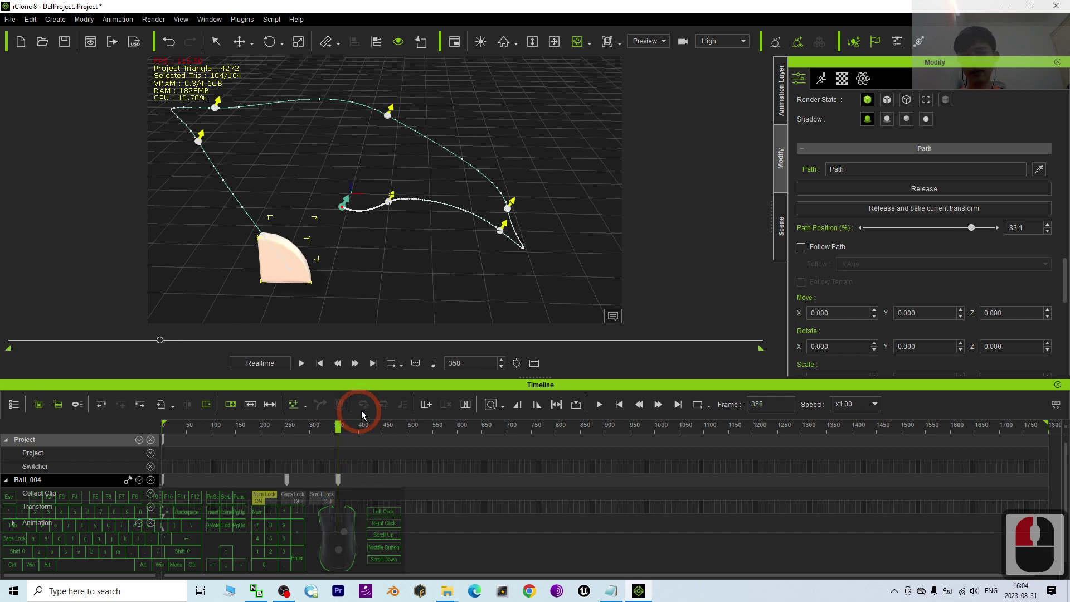
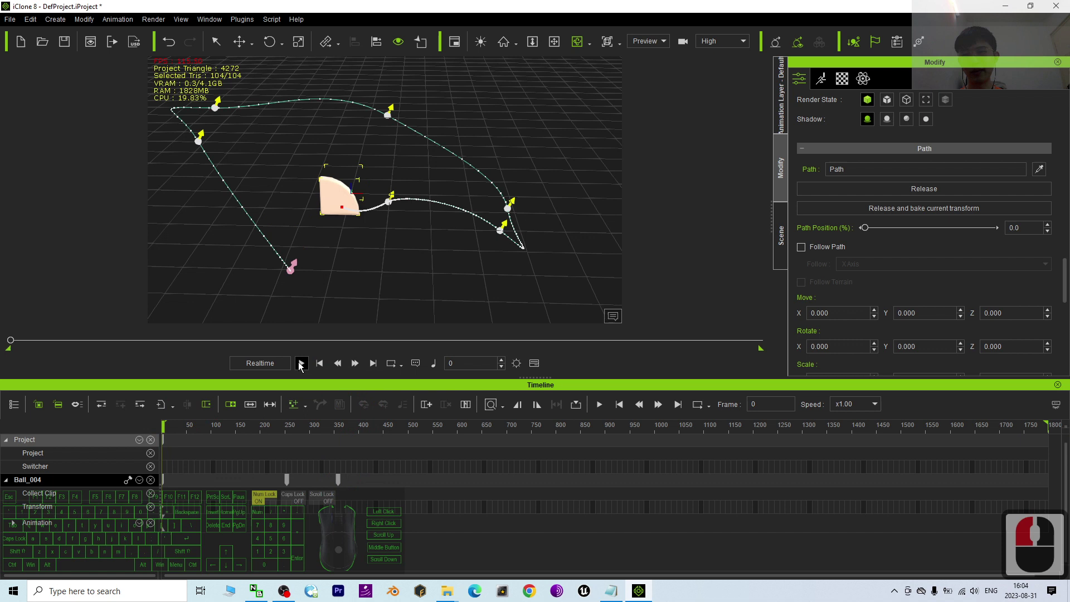
click(304, 367)
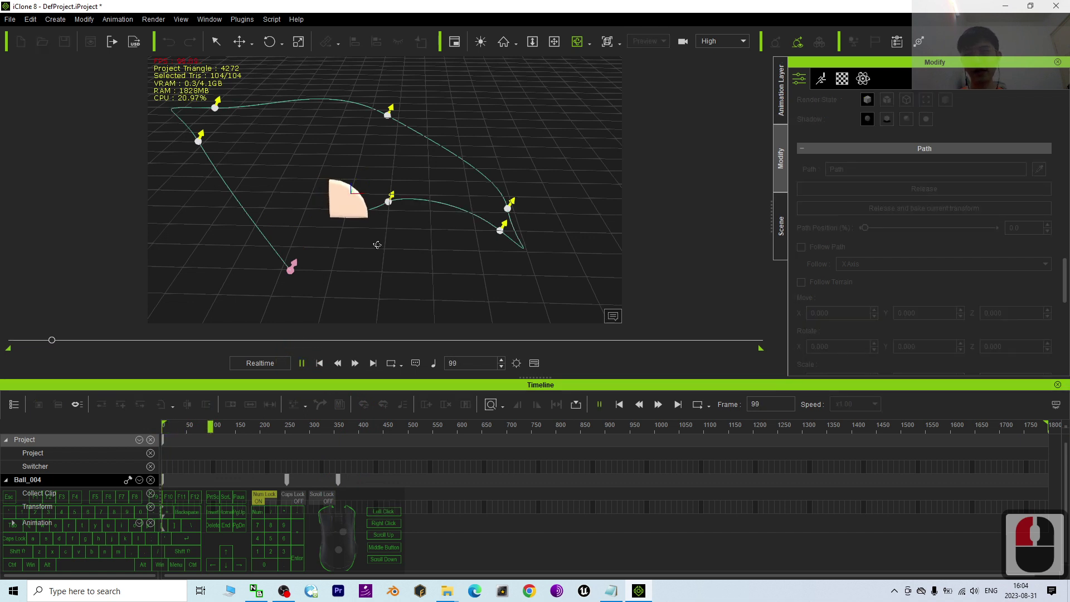
drag(397, 244, 339, 136)
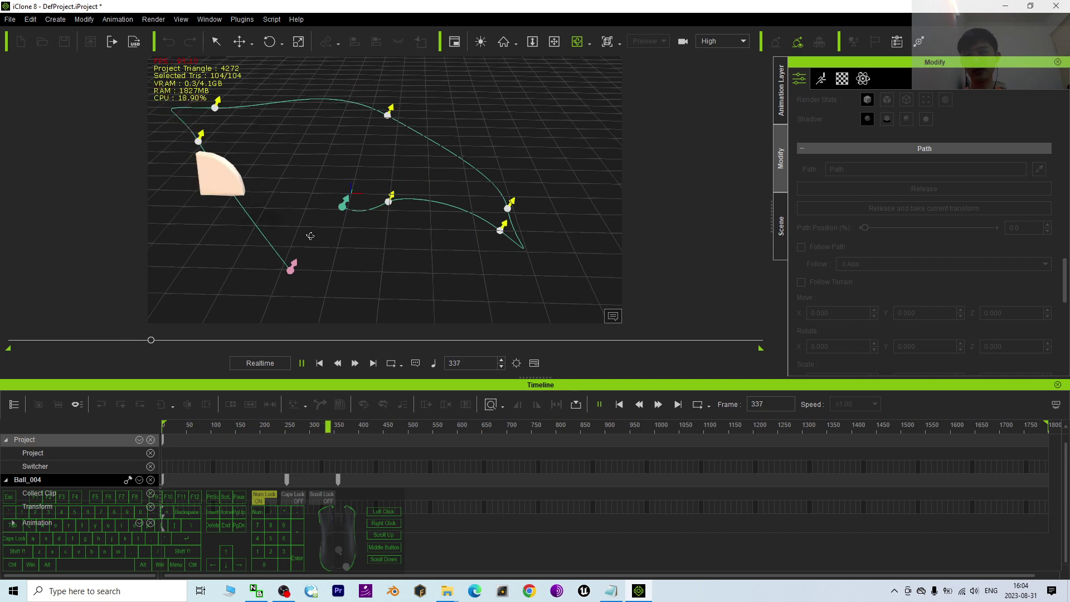
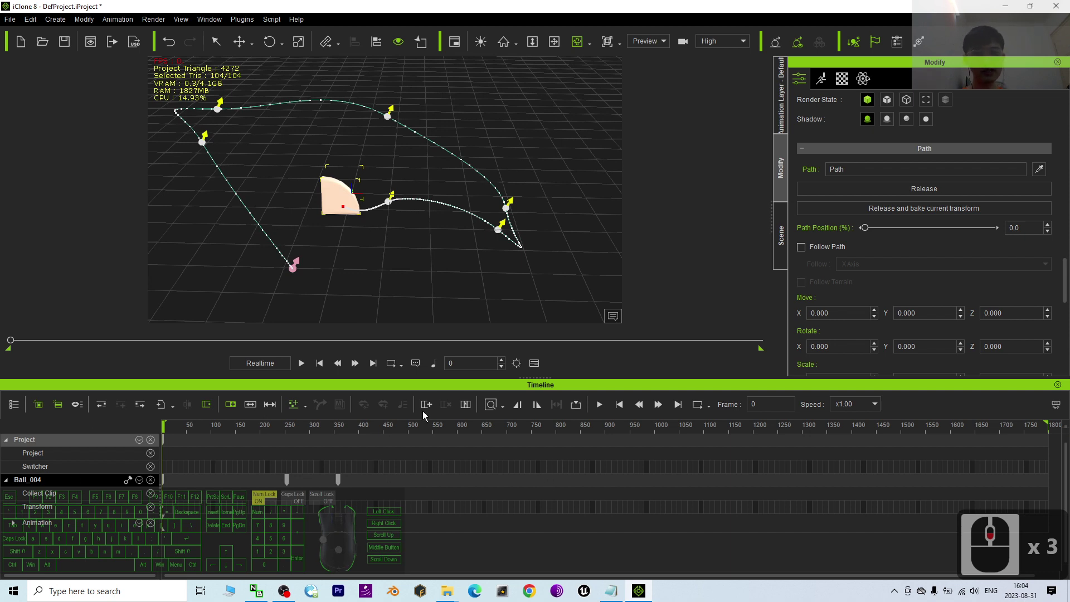
Step: Switch back to the Standard workspace layout with the scene list
click(602, 531)
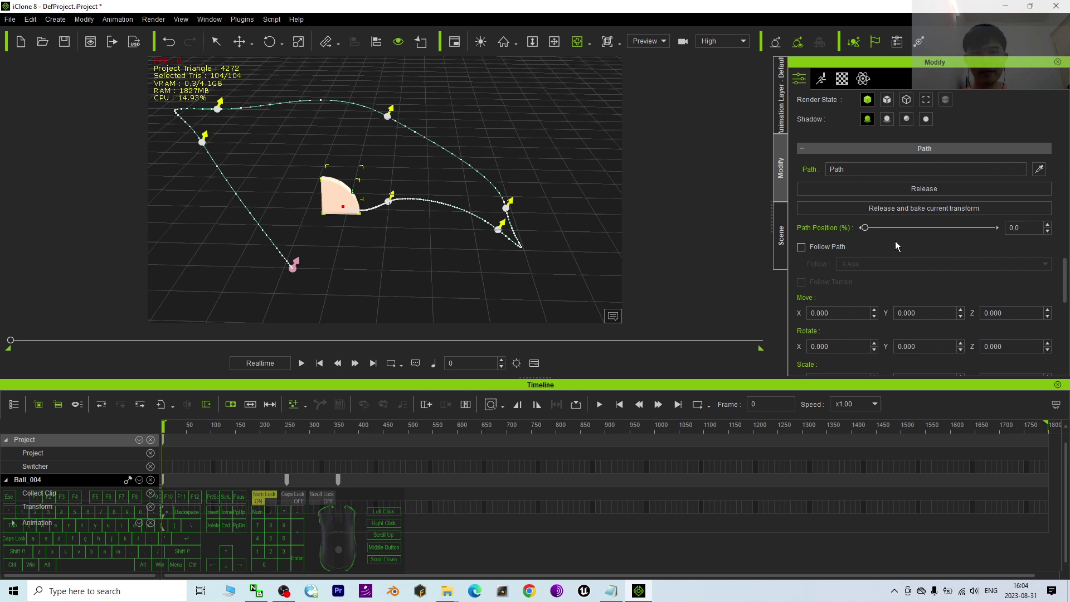
click(244, 206)
click(264, 181)
click(6, 5)
click(206, 24)
click(246, 43)
click(437, 41)
Step: Select the Path in the scene list, orbit around Ball_004 and play its motion
scroll(down, 3)
drag(333, 310, 326, 234)
scroll(up, 3)
drag(227, 249, 164, 304)
click(164, 304)
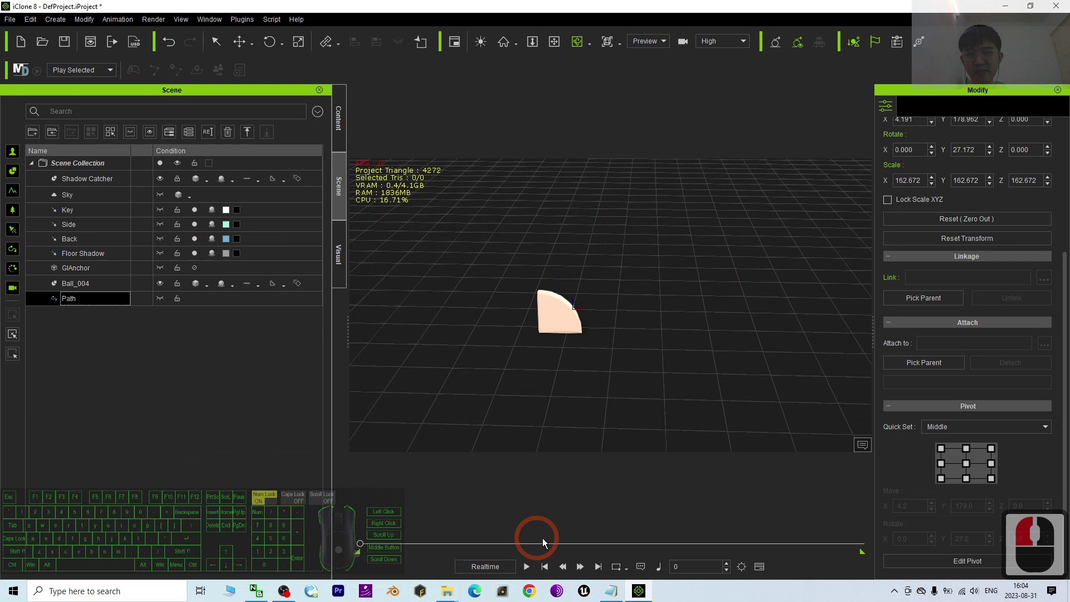
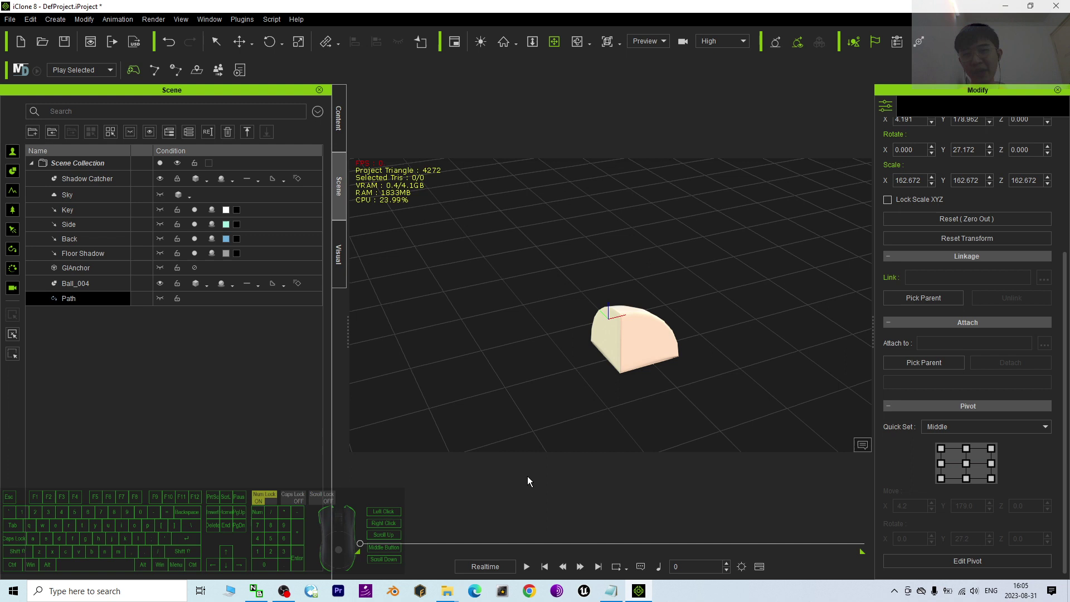
drag(617, 372, 489, 381)
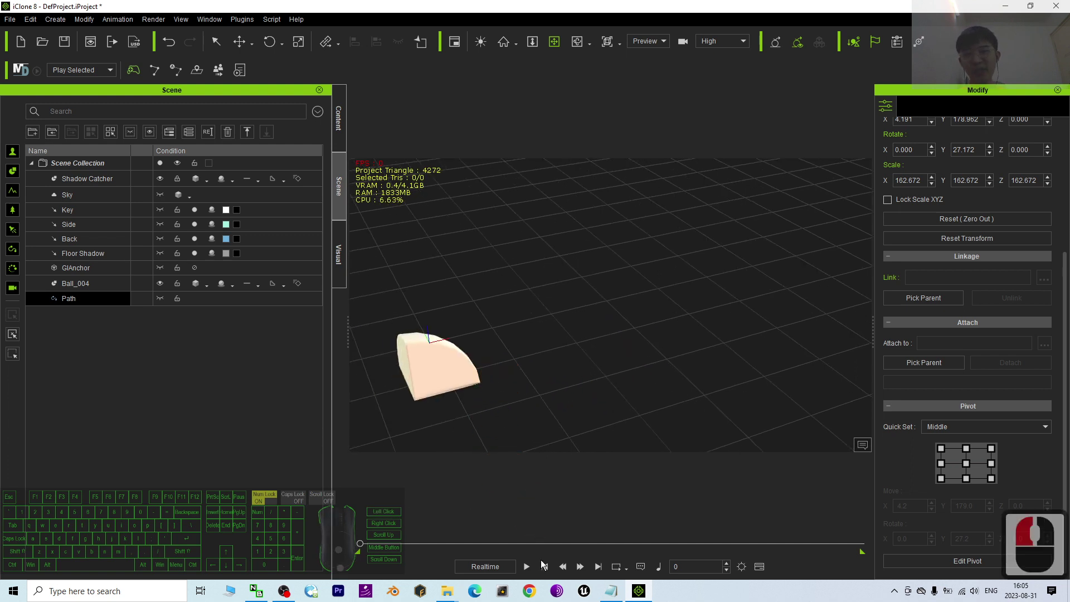
click(534, 572)
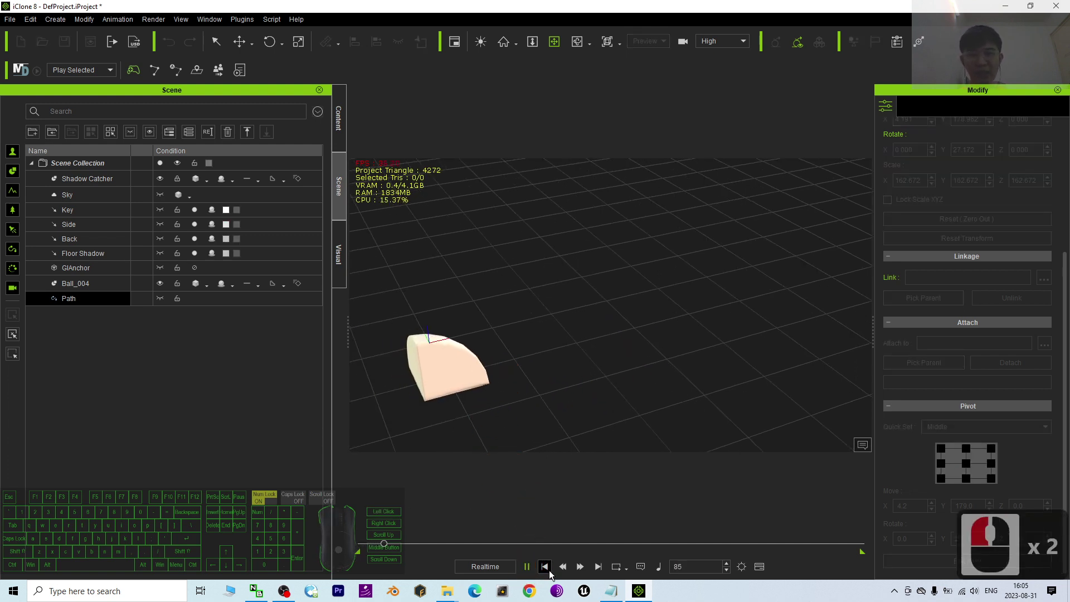